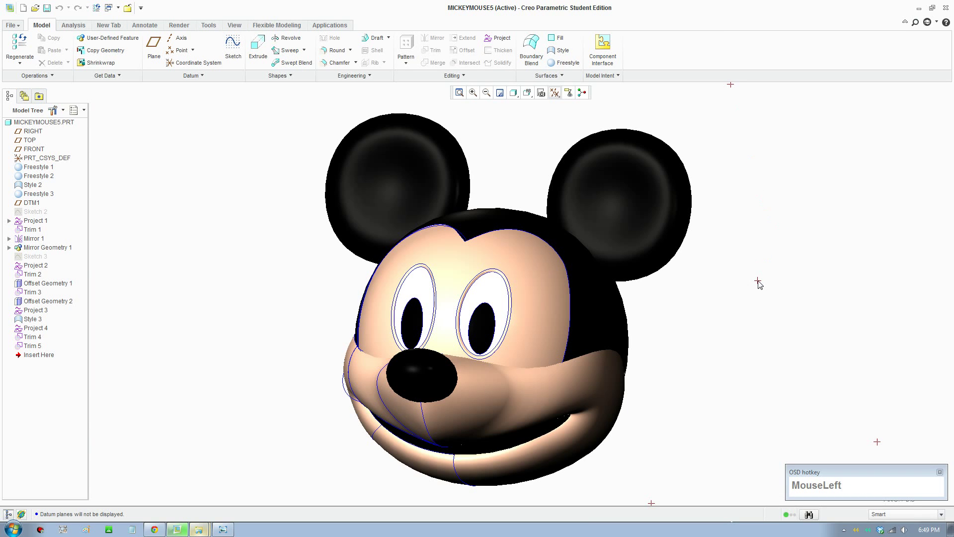
- Zoom and orbit the finished MICKEYMOUSE5 head model to inspect it
scroll("up", 3)
scroll("down", 3)
middle_click(662, 372)
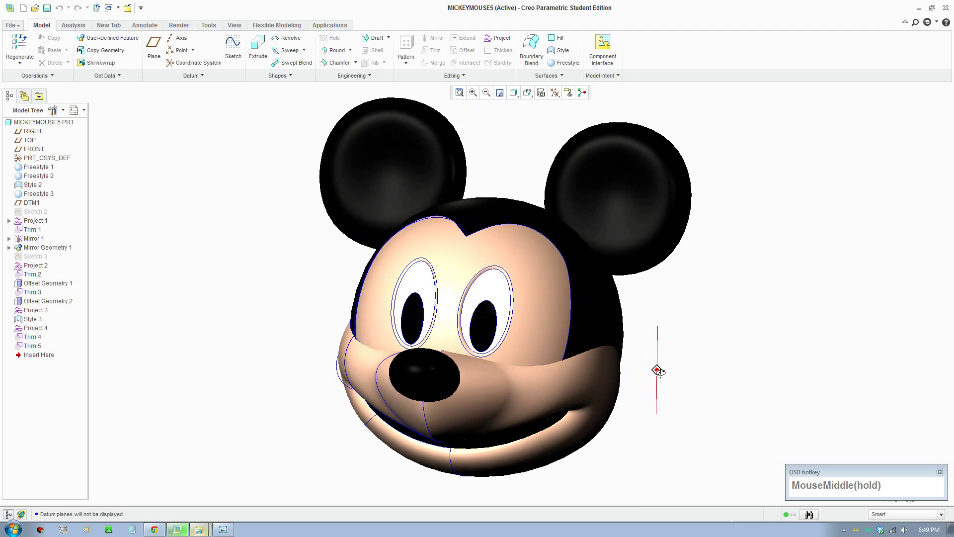
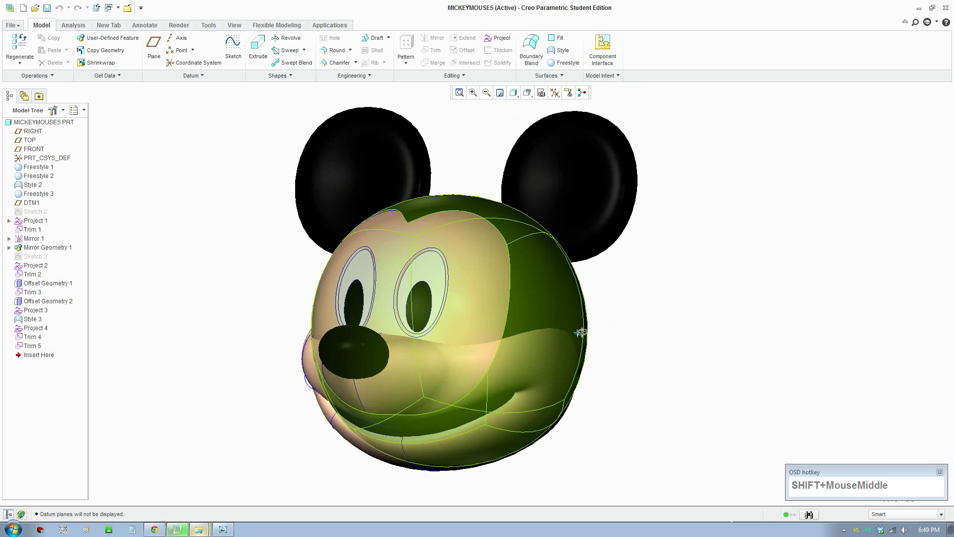
- Create a new Part/Solid model named MICKY-MOUSE with default datums
left_click(11, 27)
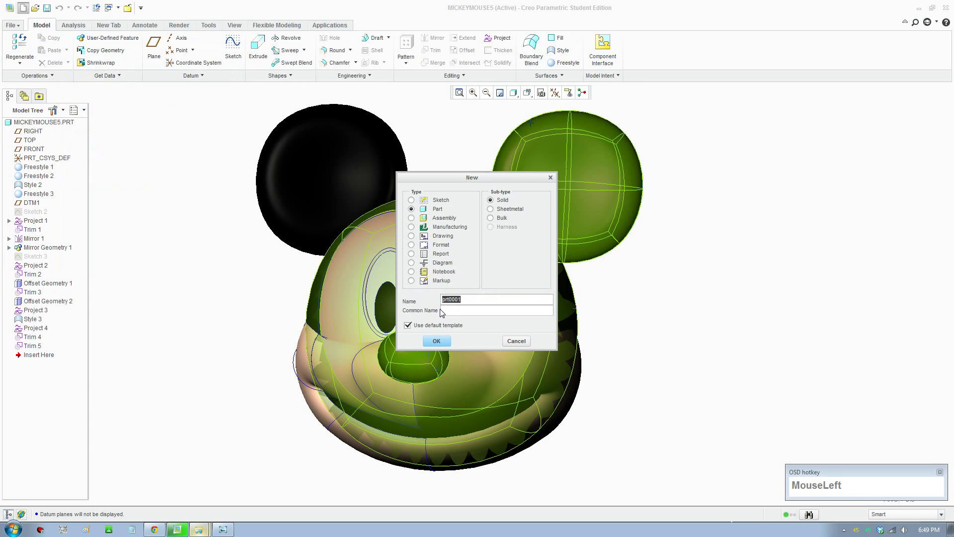
key("shift+m")
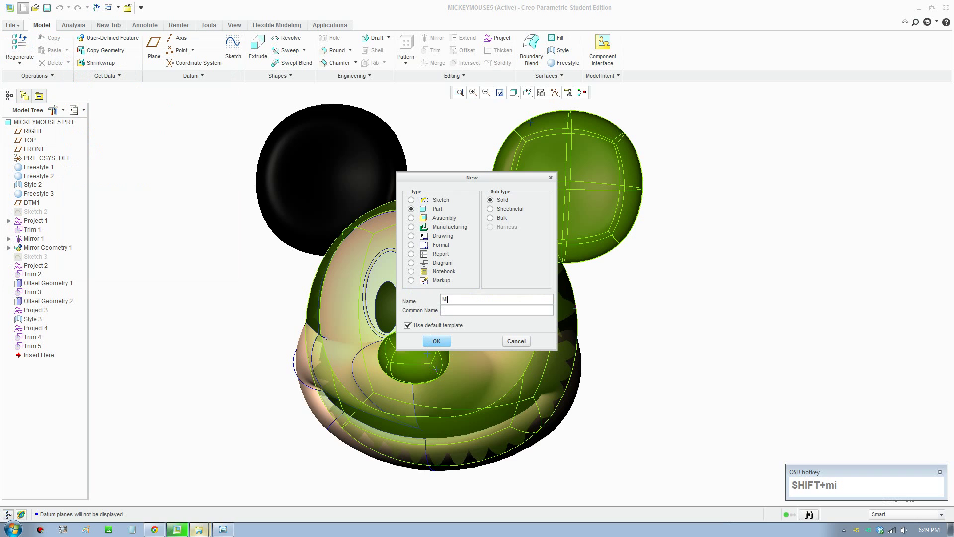
type("mo")
key("Return")
key("Return")
left_click_drag(870, 12, 25, 56)
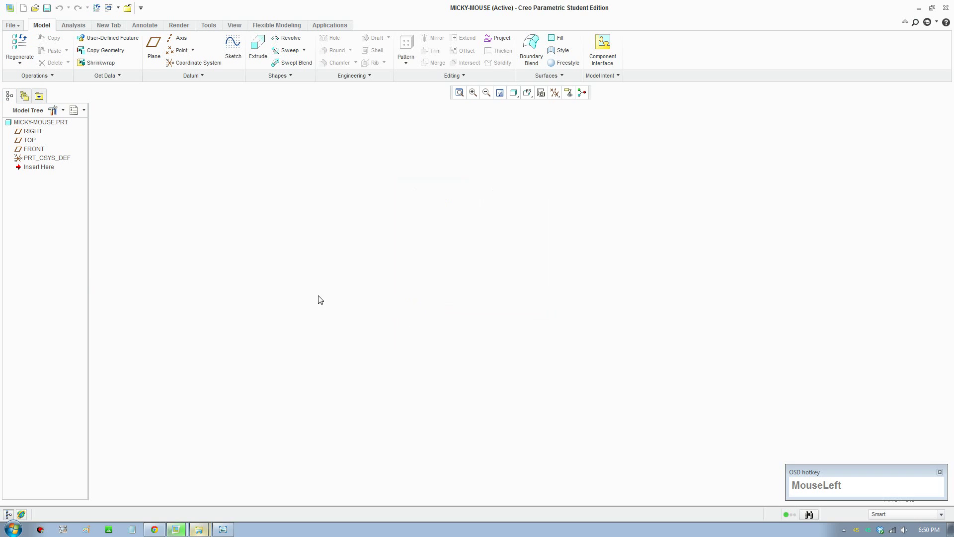
- Add Freestyle 1 with a sphere primitive as the head surface
scroll("up", 3)
scroll("down", 3)
left_click(560, 96)
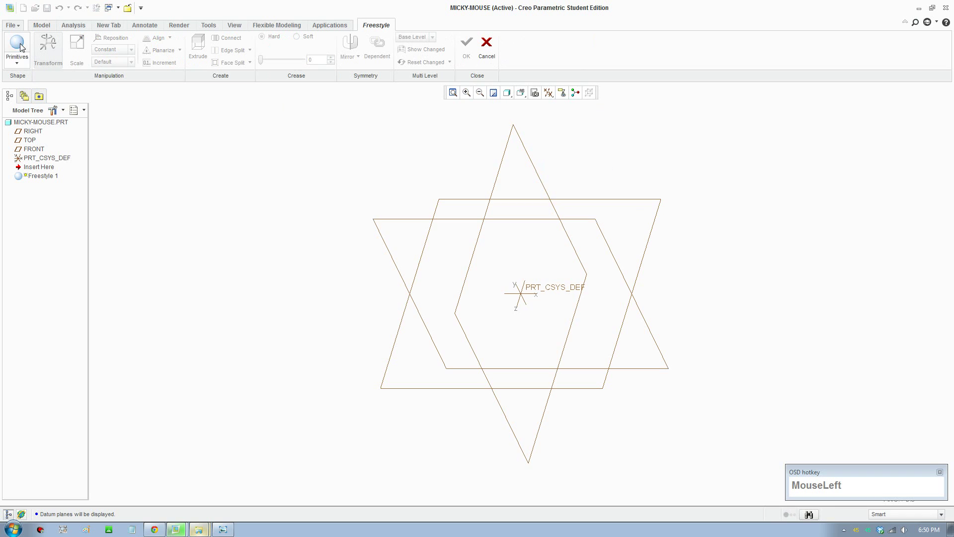
left_click_drag(375, 227, 375, 197)
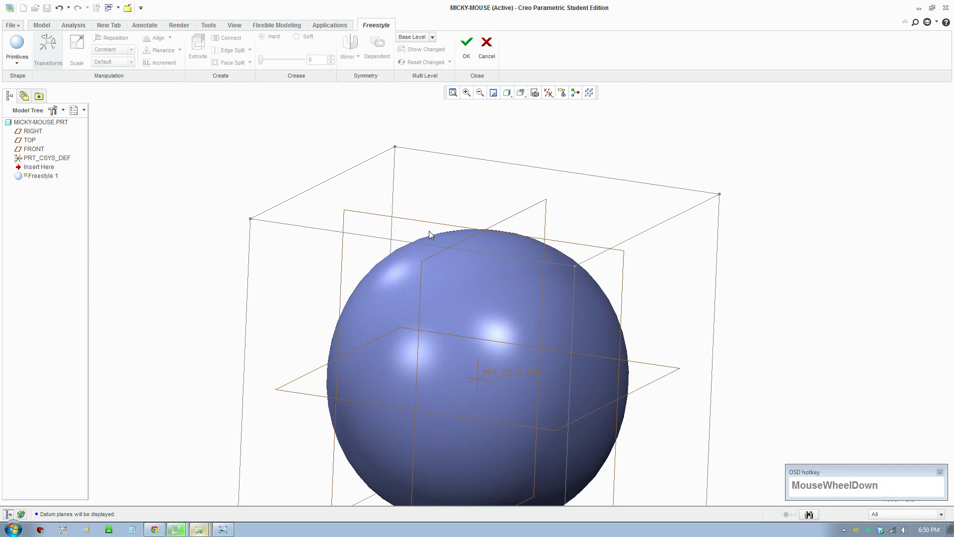
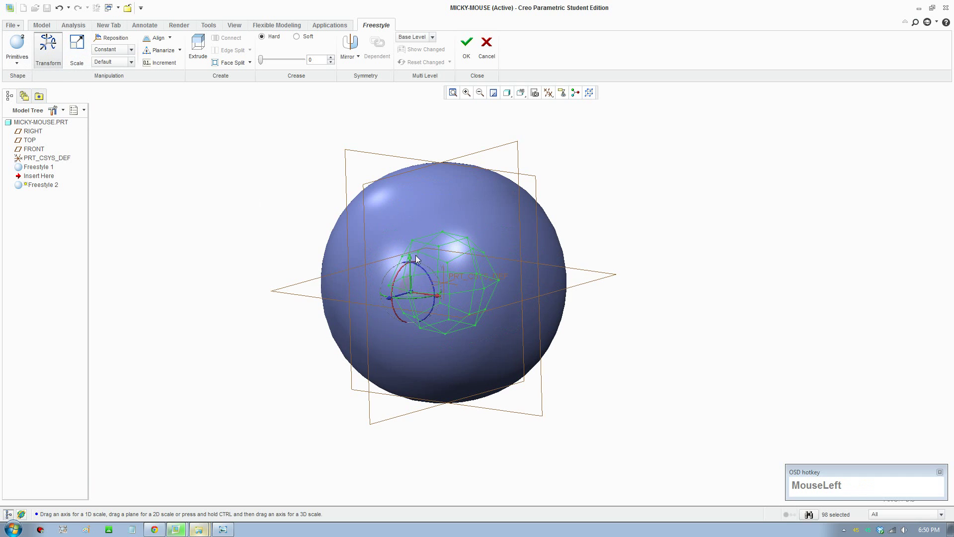
- Move the second sphere up to the head's upper left and rotate it
middle_click(446, 274)
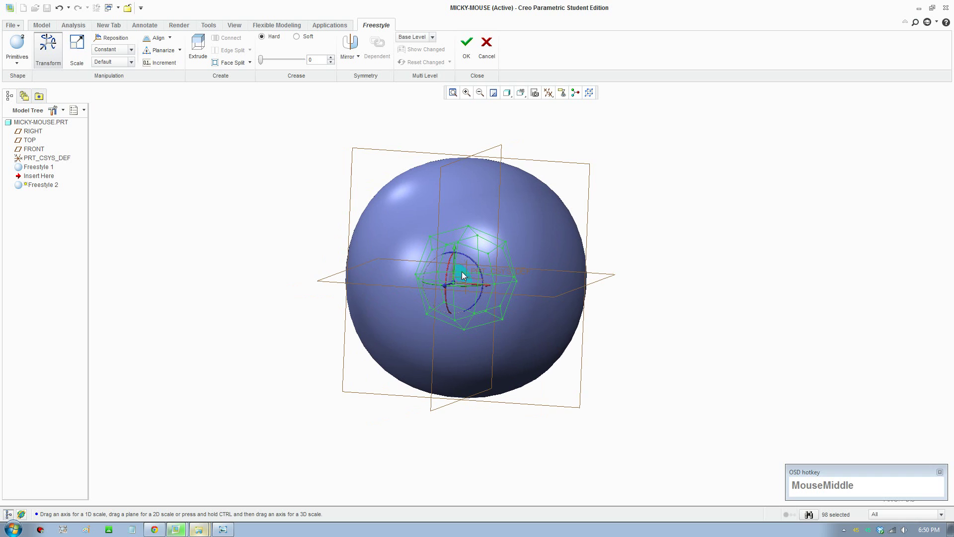
left_click_drag(466, 275, 446, 317)
middle_click(445, 317)
scroll("down", 3)
scroll("up", 3)
middle_click(576, 92)
left_click_drag(423, 292, 342, 242)
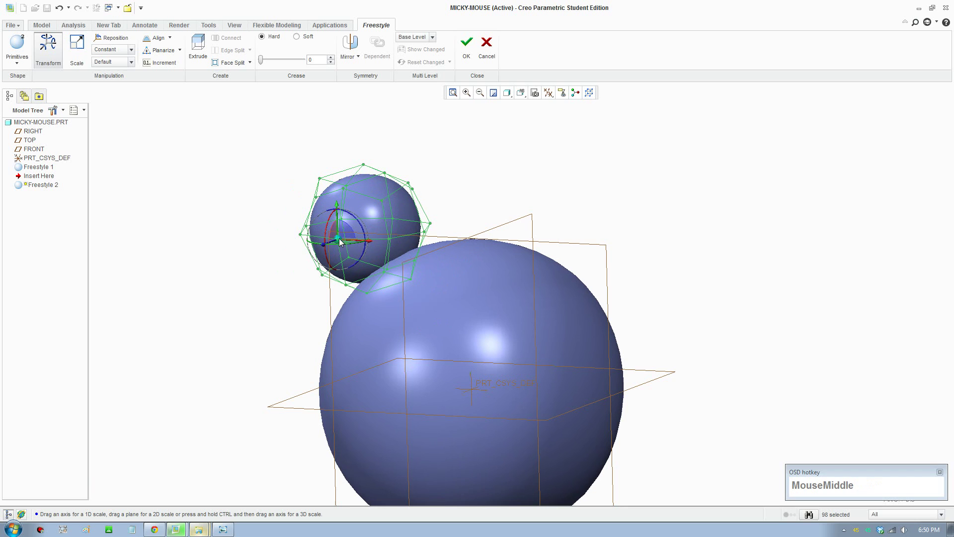
left_click_drag(354, 236, 471, 268)
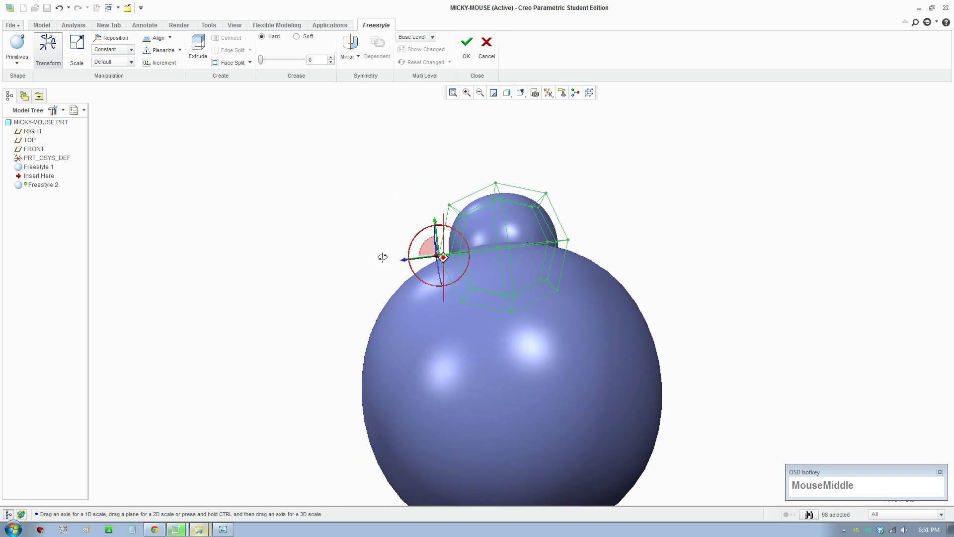
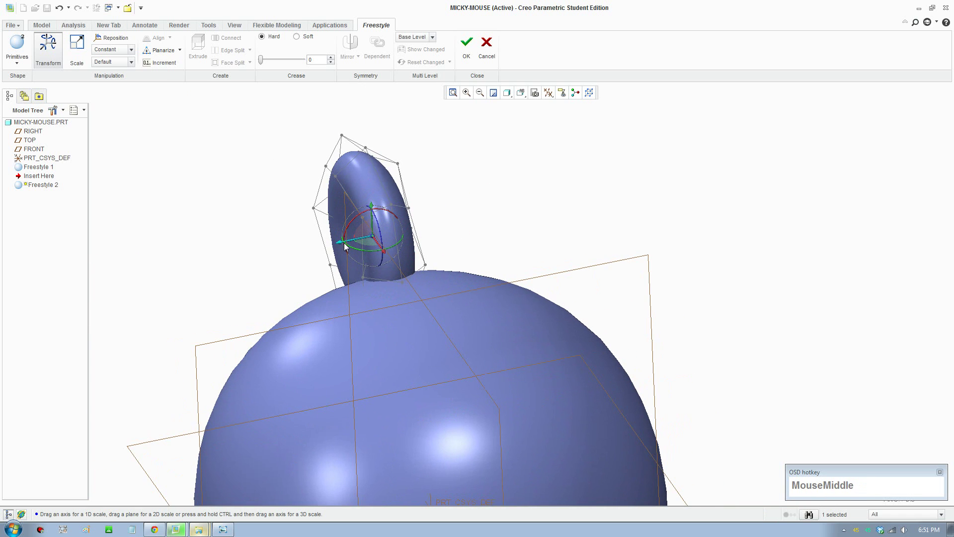
- Scale the ear sphere into a thin, flattened disc and reposition it on the head
left_click_drag(354, 242, 412, 267)
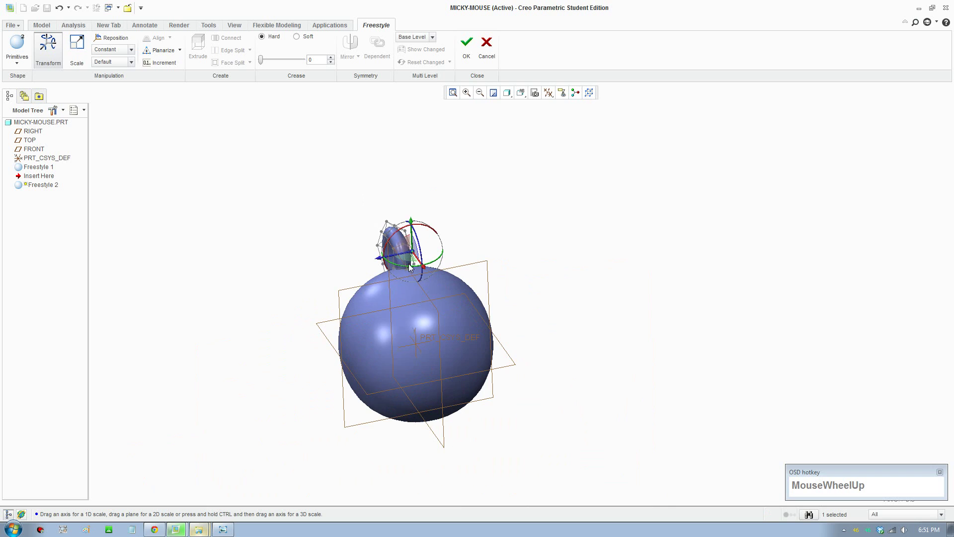
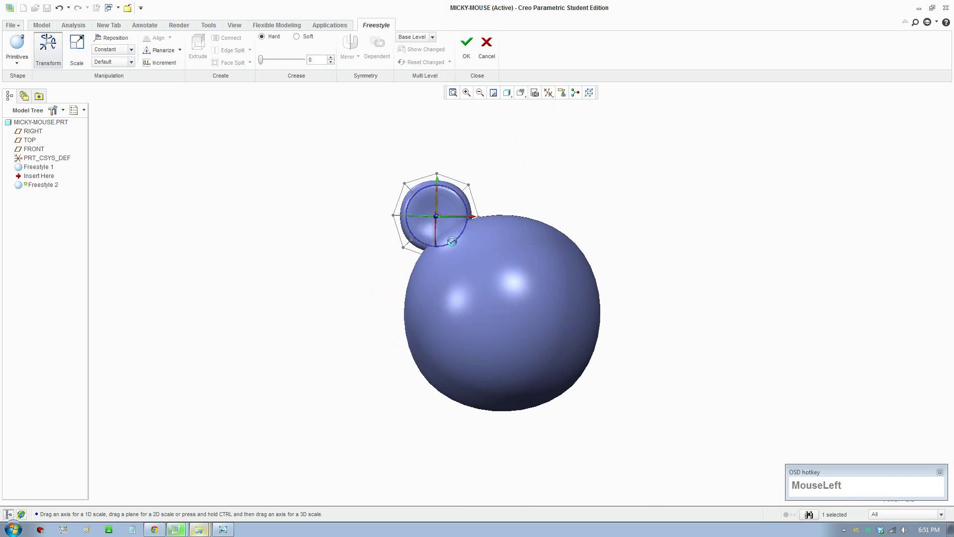
middle_click(539, 142)
left_click_drag(259, 161, 200, 116)
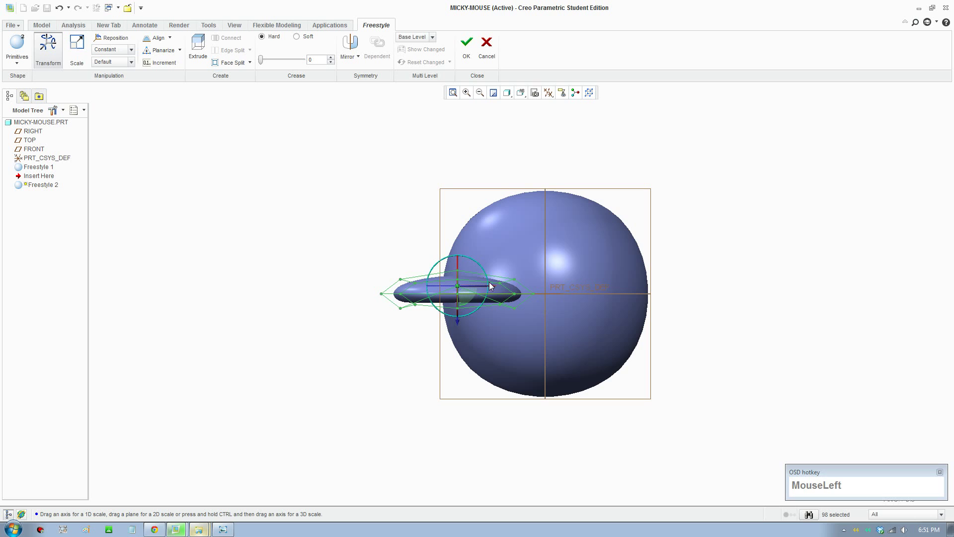
scroll("down", 3)
left_click_drag(460, 267, 546, 139)
- Turn the flattened ear to face forward and settle it at the head's upper left
scroll("down", 3)
left_click(541, 165)
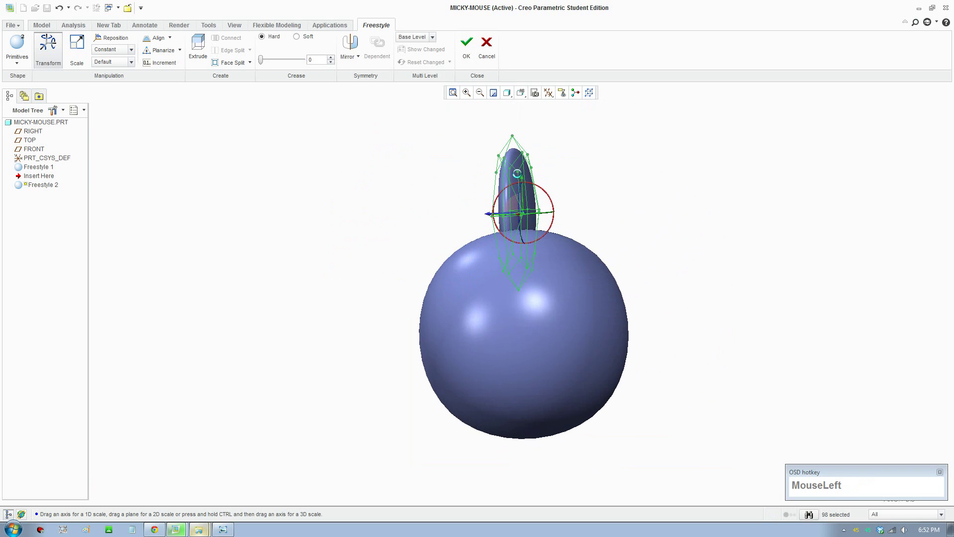
scroll("down", 3)
left_click_drag(542, 198, 551, 144)
scroll("down", 3)
left_click(543, 151)
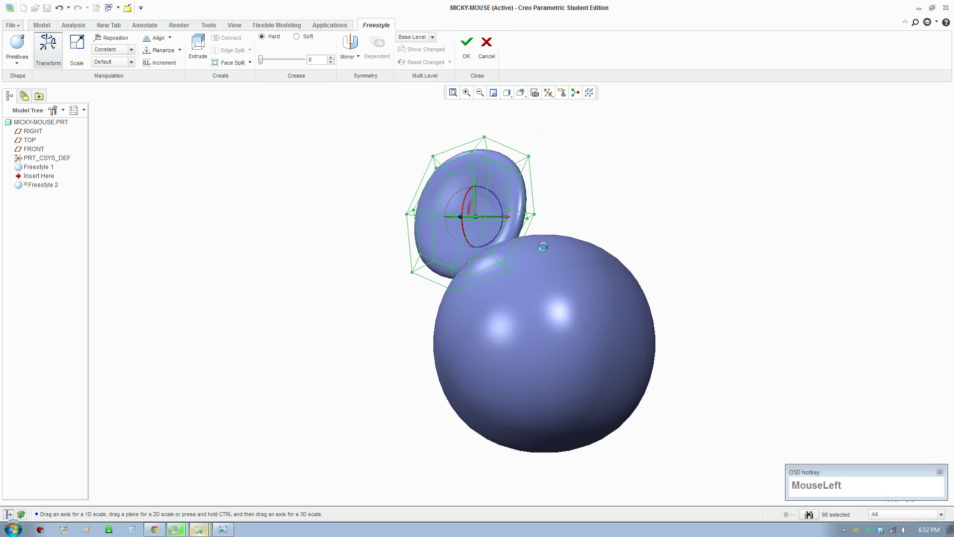
scroll("down", 3)
scroll("up", 3)
left_click_drag(476, 206, 512, 246)
scroll("up", 3)
middle_click(502, 284)
scroll("down", 3)
middle_click(434, 298)
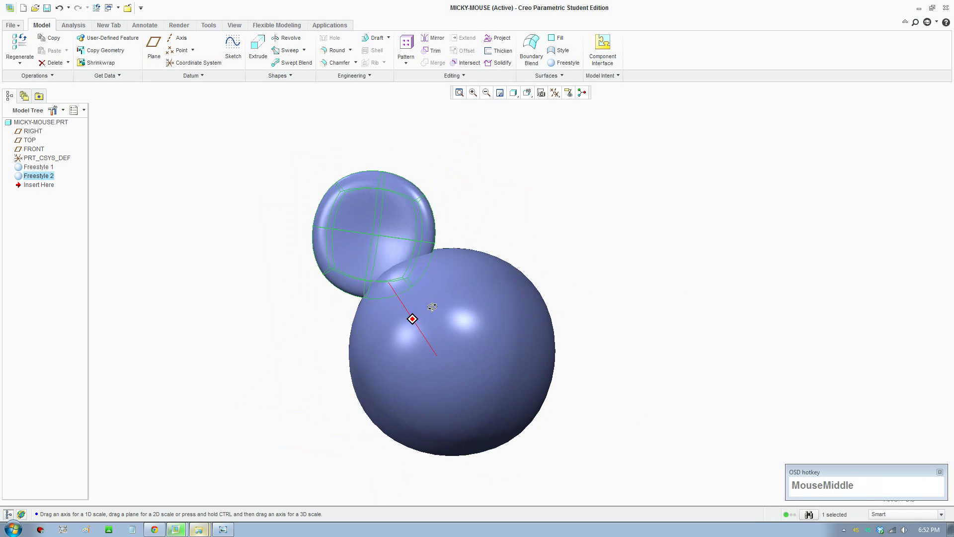
- Mirror Freestyle 2 across the RIGHT datum plane to form the second ear
left_click(491, 146)
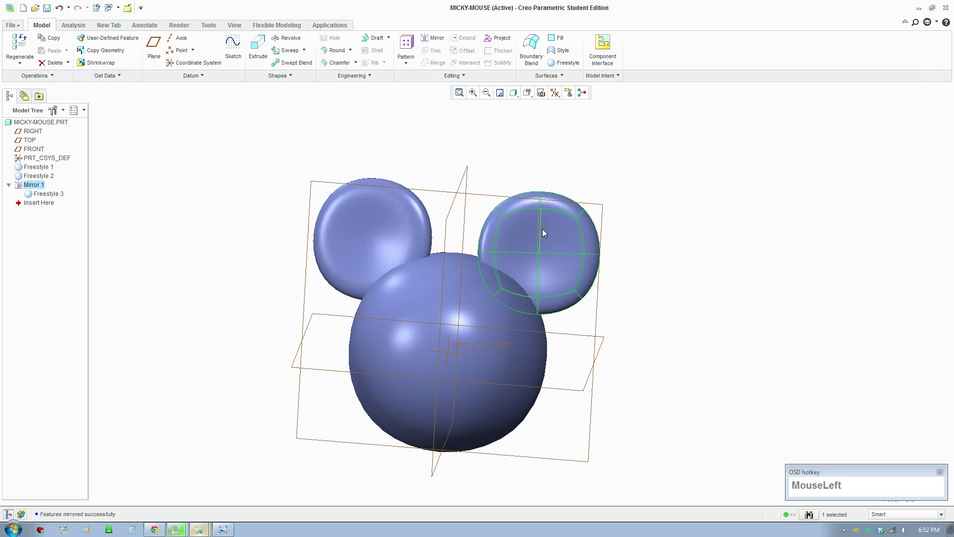
scroll("up", 3)
middle_click(598, 294)
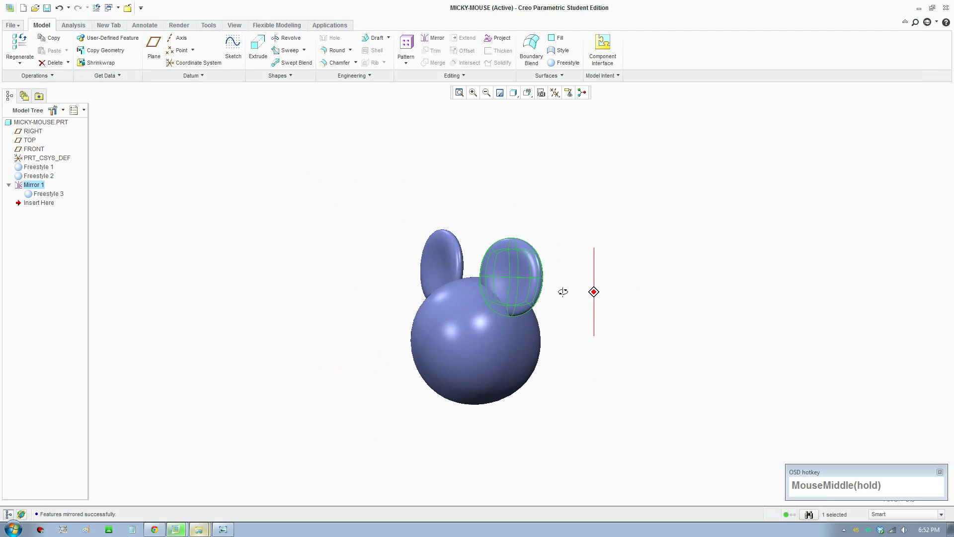
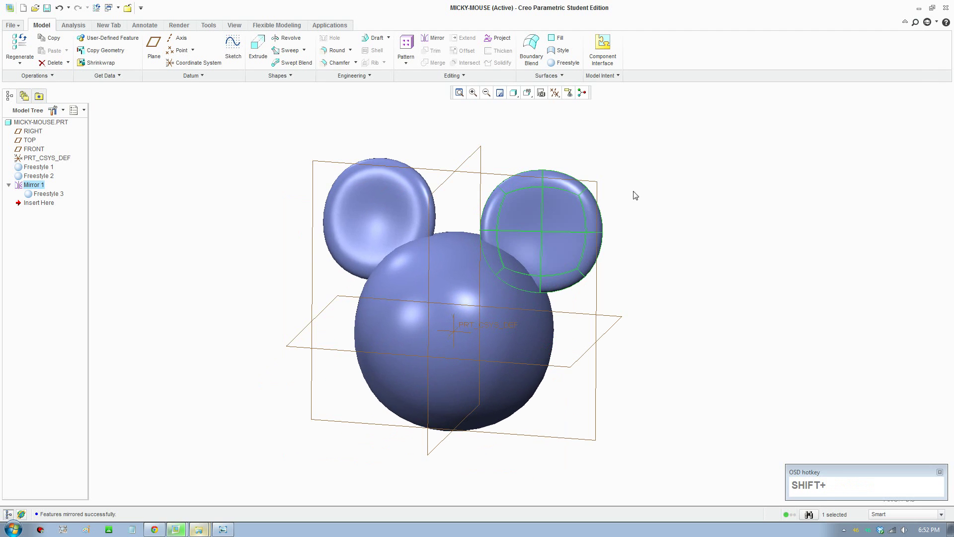
- Start Style 1 with a curve on the FRONT plane, viewed from the front
left_click(647, 171)
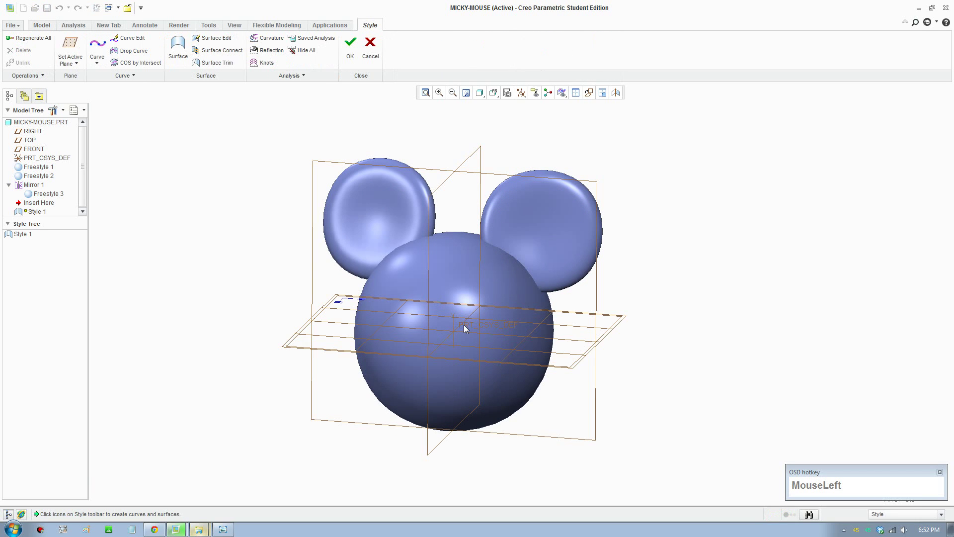
scroll("down", 3)
middle_click(469, 381)
middle_click(450, 394)
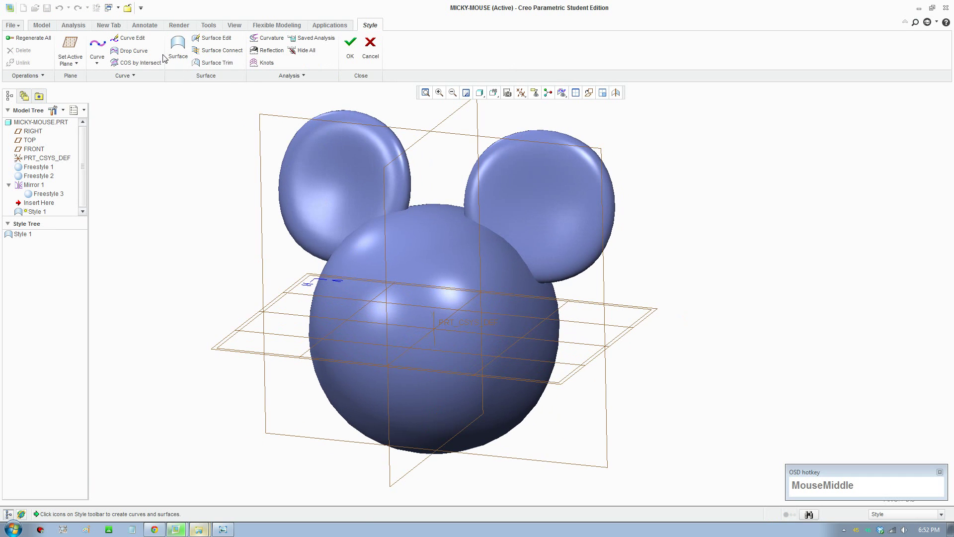
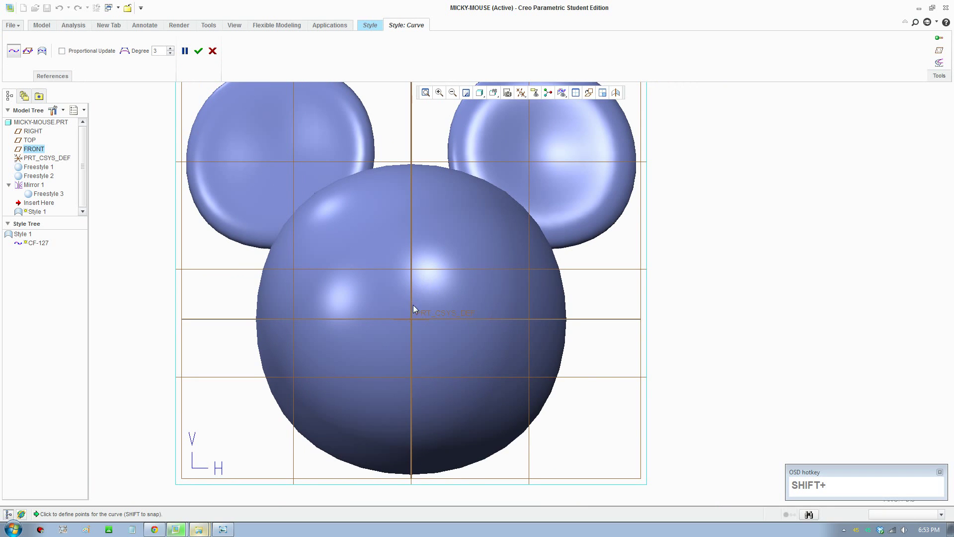
- Sketch three-point curve CF-127 from the head centre down the face against the reference photo
left_click(221, 527)
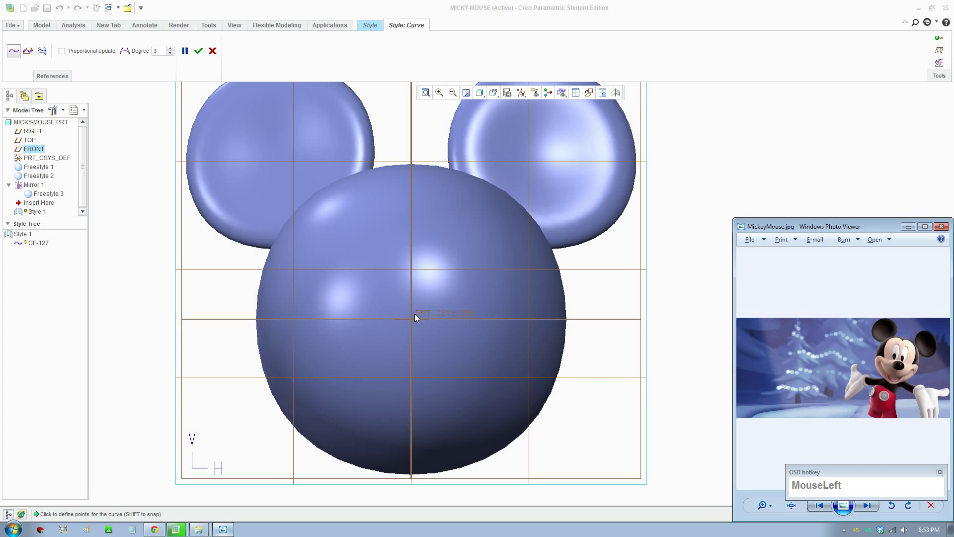
left_click_drag(413, 316, 431, 417)
key("Tab")
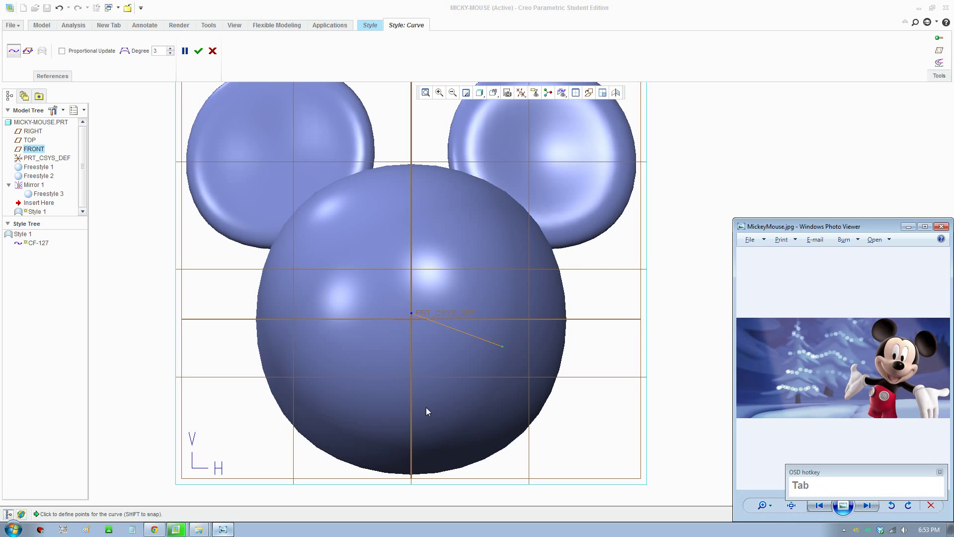
key("Tab")
left_click_drag(415, 409, 197, 43)
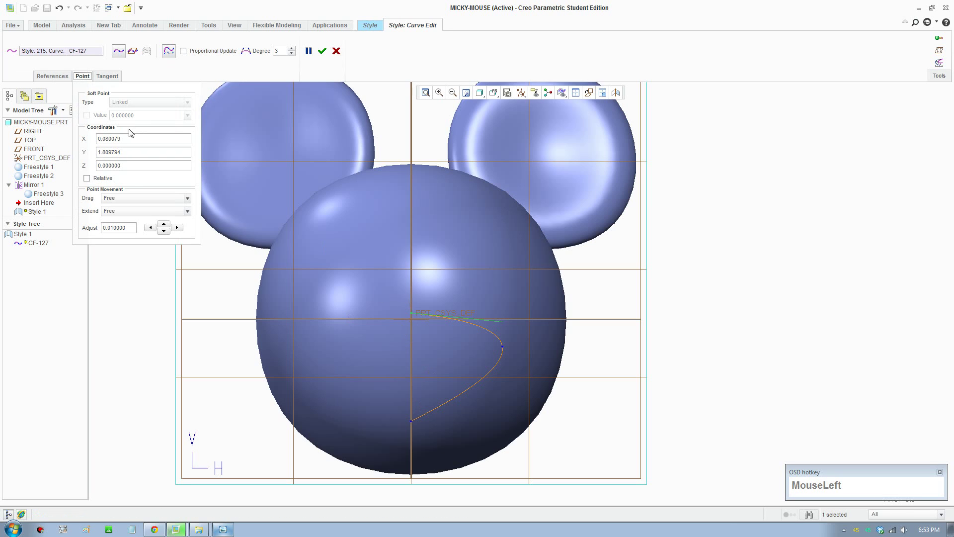
- Set CF-127's top and bottom points to horizontal position 0 and adjust the bottom tangent
key("KP_0")
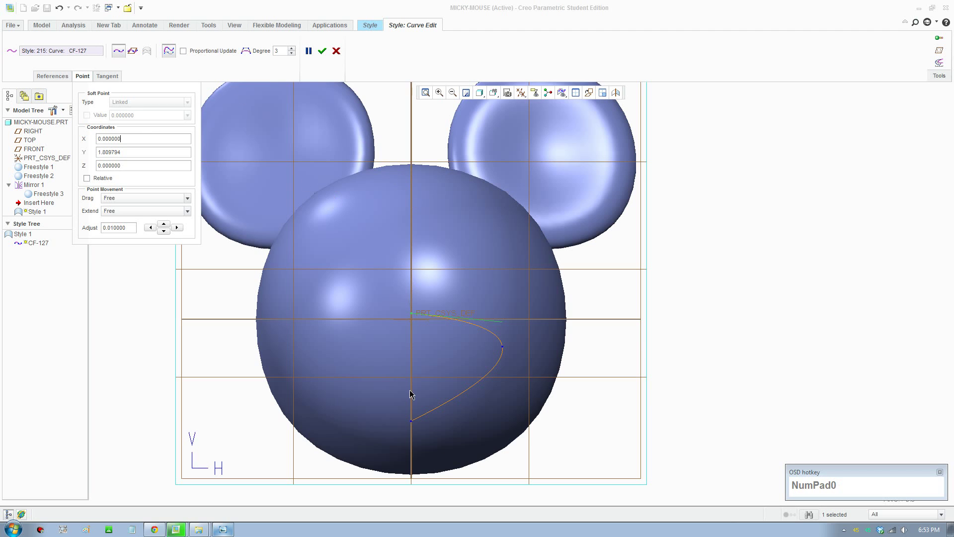
left_click(415, 426)
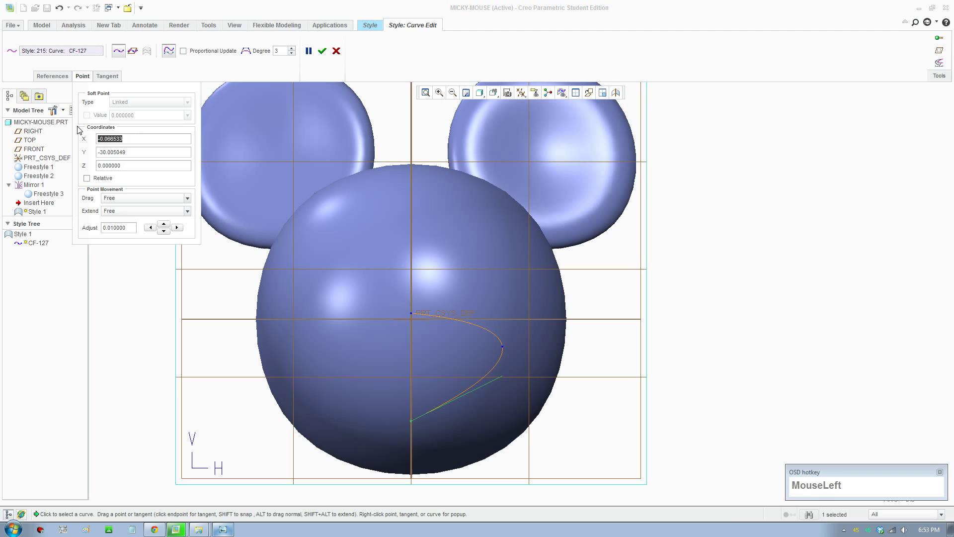
key("KP_0")
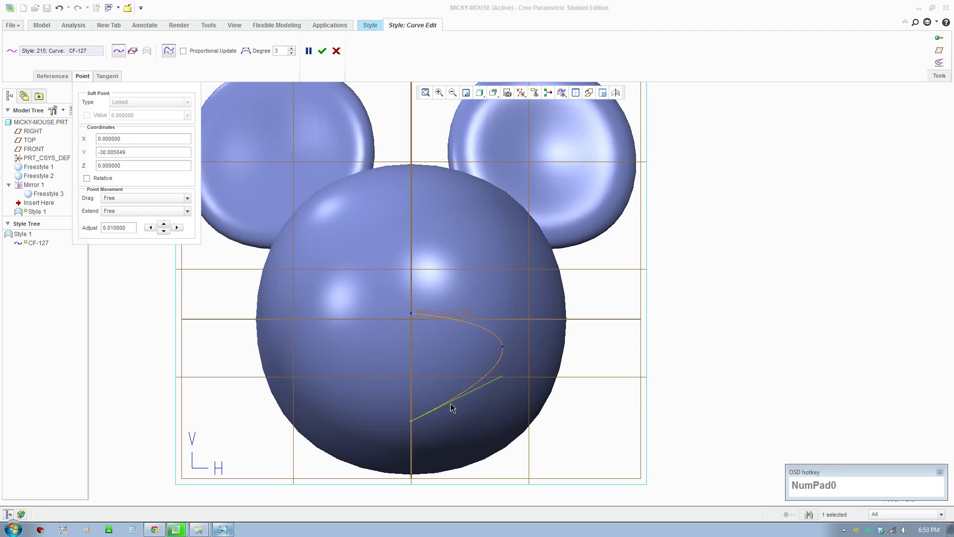
left_click_drag(253, 54, 290, 67)
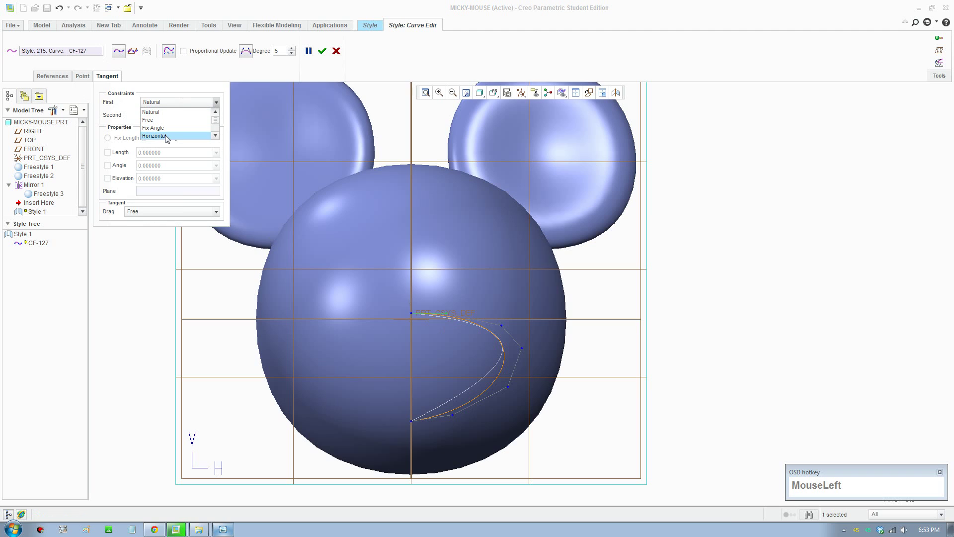
- Constrain the First tangent to Horizontal and finish editing CF-127
scroll("down", 3)
scroll("up", 3)
left_click(169, 140)
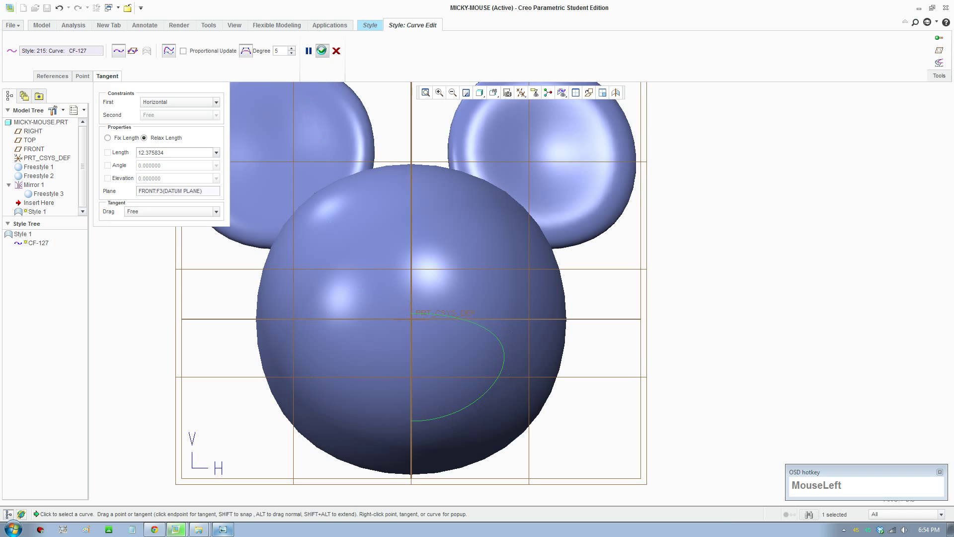
scroll("up", 3)
middle_click(502, 321)
- Orient to the RIGHT view and pick CF-127 to begin a Style Move
scroll("down", 3)
middle_click(480, 316)
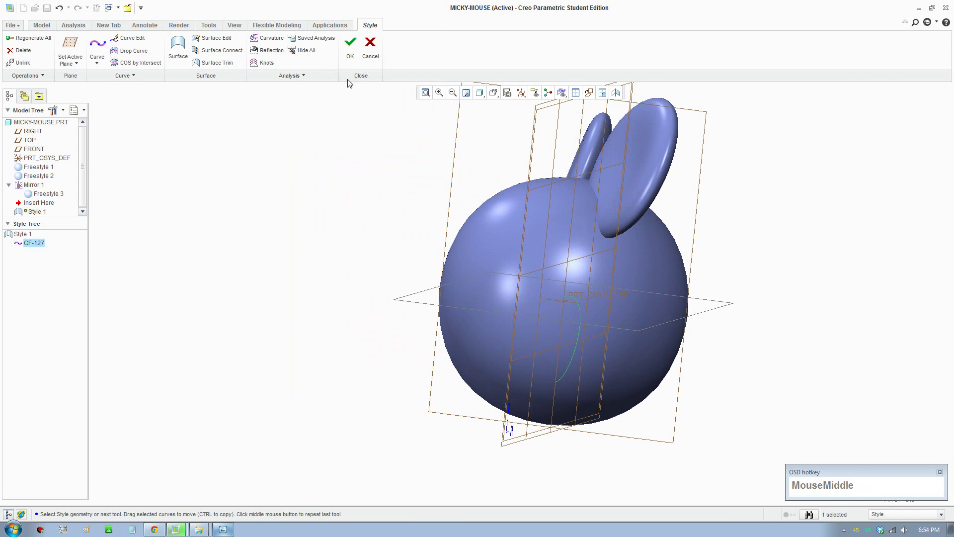
left_click(77, 48)
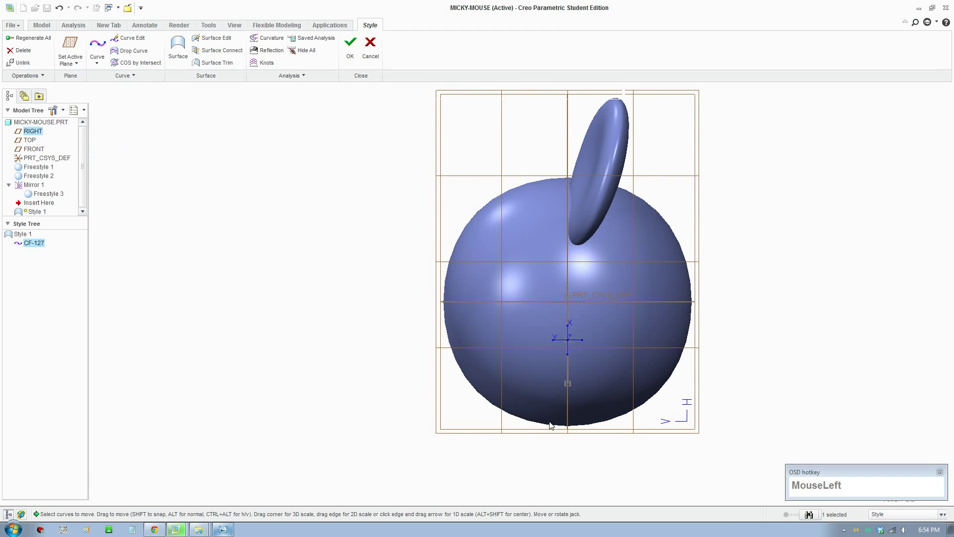
scroll("down", 3)
left_click_drag(582, 308, 462, 319)
scroll("up", 3)
middle_click(473, 310)
scroll("up", 3)
middle_click(463, 287)
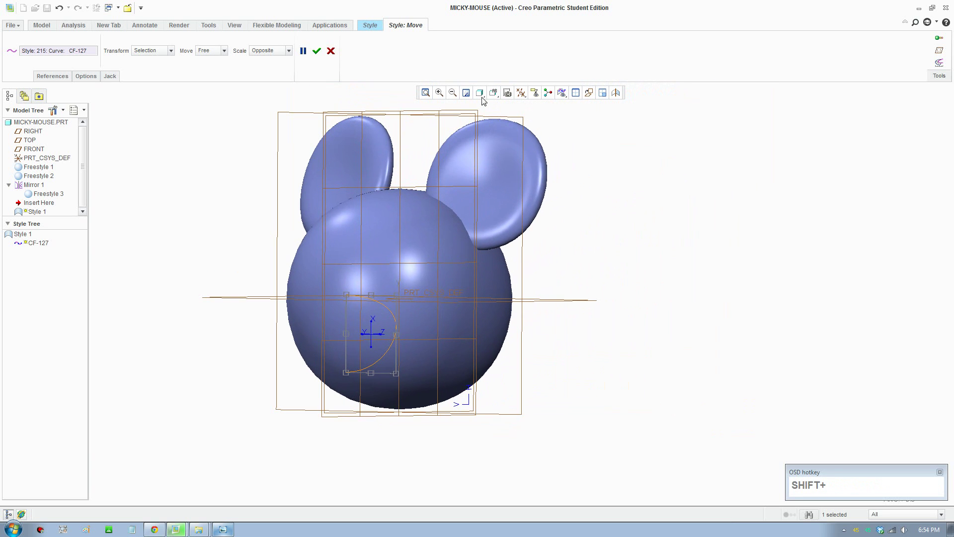
- Ctrl-drag CF-127 to copy it as CF-128 and tilt the move jack diagonally
left_click(592, 95)
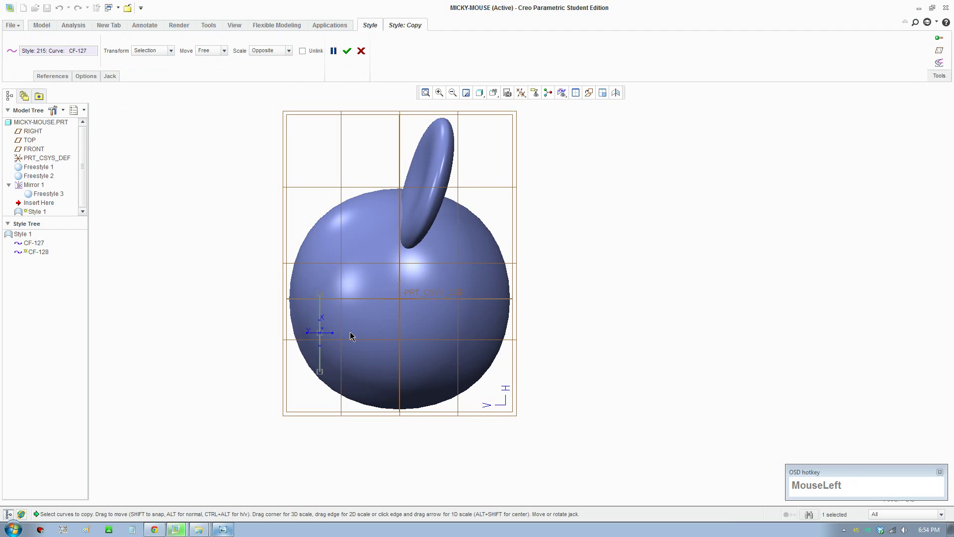
scroll("down", 3)
scroll("up", 3)
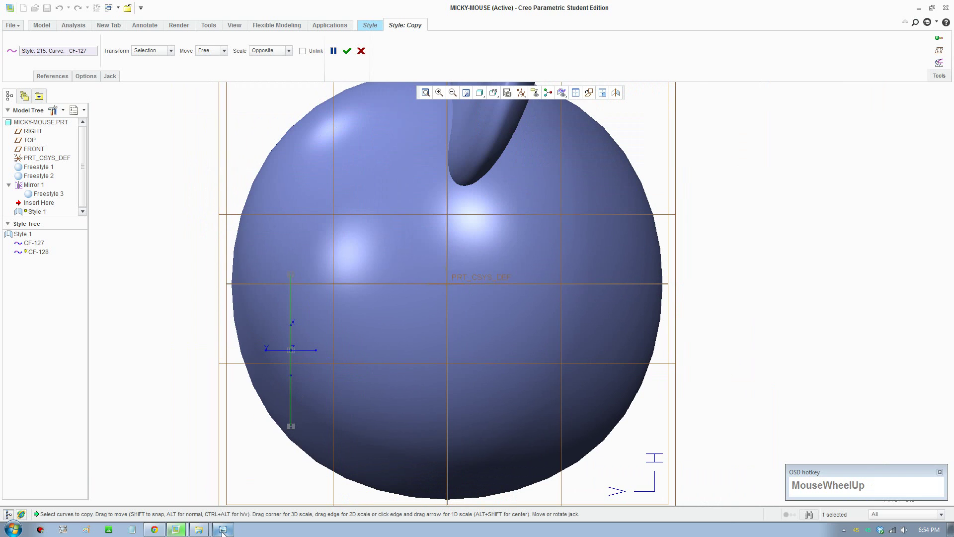
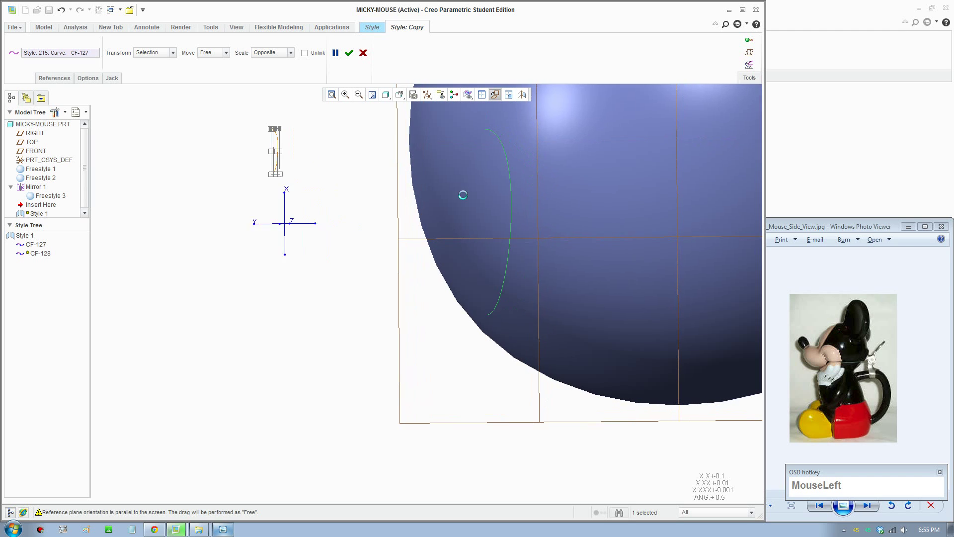
scroll("up", 3)
middle_click(410, 205)
scroll("down", 3)
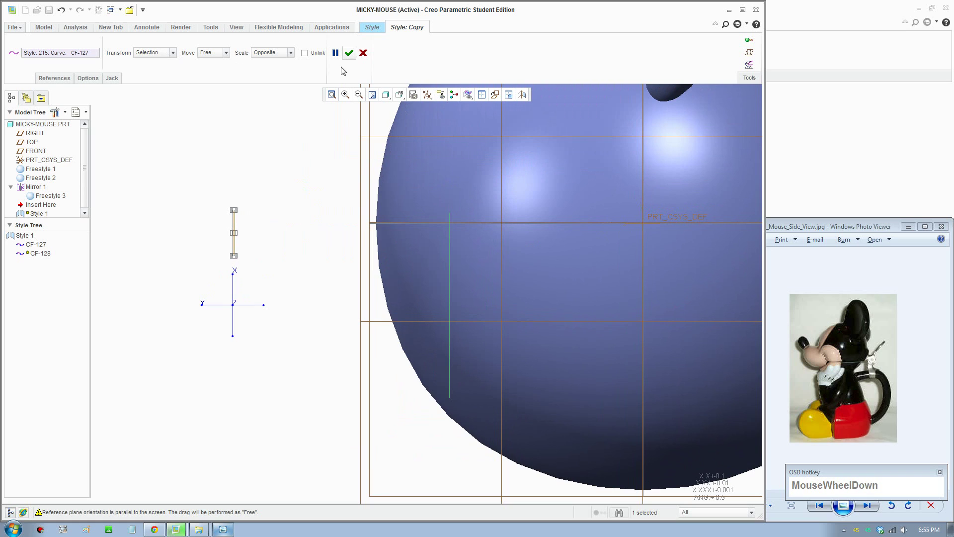
left_click_drag(269, 306, 239, 308)
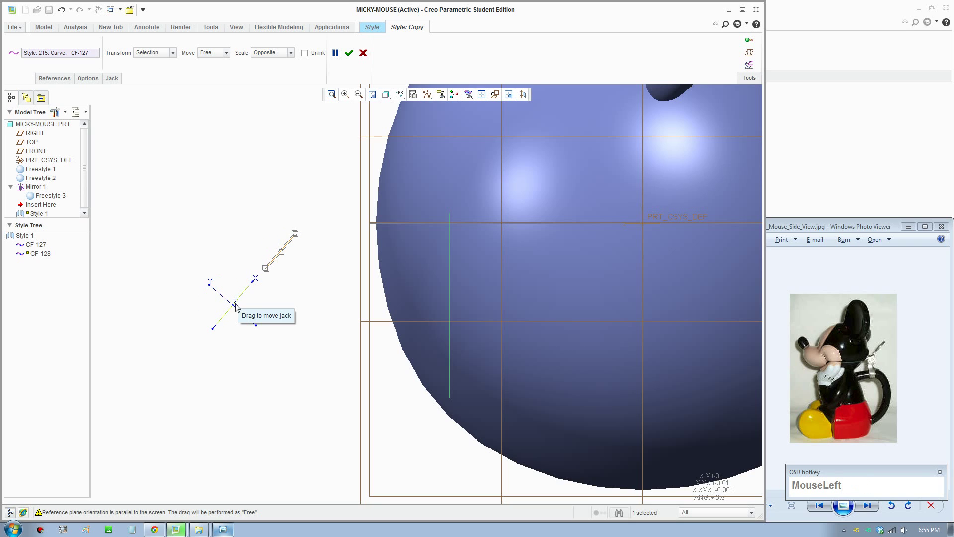
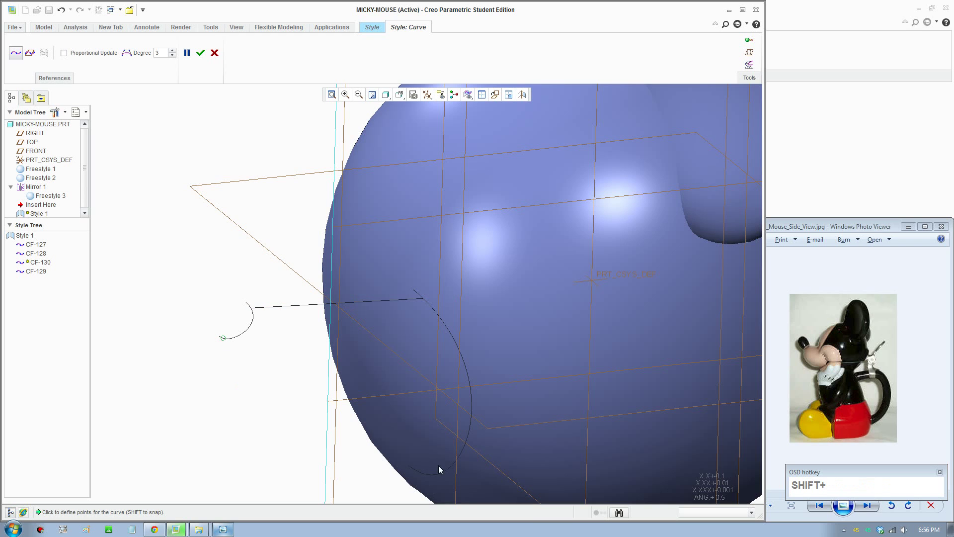
- Draw the two bridging curves CF-129 and CF-130 between the cheek outline and its copy
middle_click(452, 438)
left_click(408, 502)
middle_click(431, 426)
- Reshape the upper straight bridging curve CF-129 by dragging its points
left_click(205, 60)
left_click_drag(353, 328, 263, 312)
left_click_drag(261, 308, 475, 103)
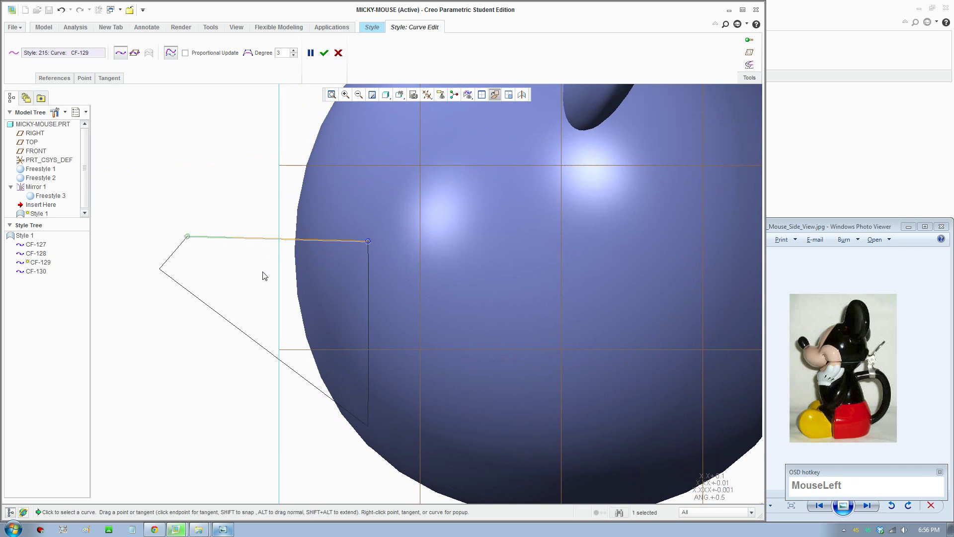
scroll("down", 3)
middle_click(285, 281)
scroll("up", 3)
left_click_drag(352, 361, 391, 504)
scroll("up", 3)
- Smooth the lower curve CF-130 into an arc under the snout and accept the curve edits
left_click_drag(389, 431, 252, 71)
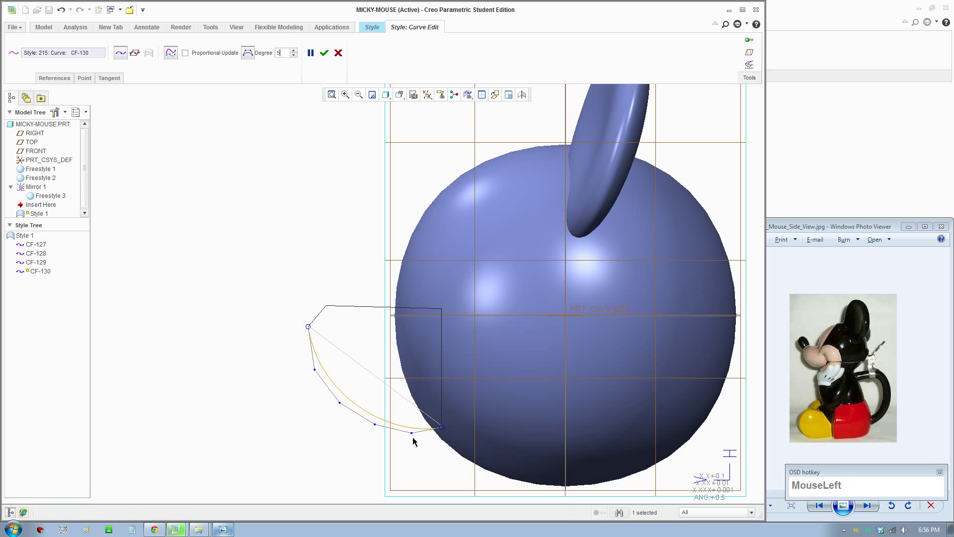
left_click_drag(418, 449, 379, 324)
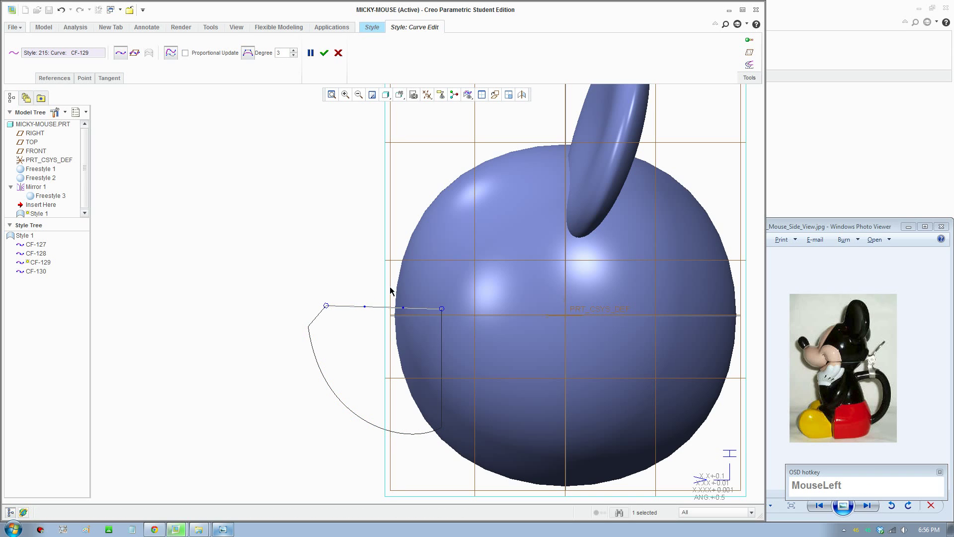
scroll("down", 3)
left_click_drag(360, 315, 413, 317)
scroll("up", 3)
left_click(325, 54)
middle_click(489, 365)
scroll("up", 3)
middle_click(462, 360)
middle_click(469, 352)
scroll("down", 3)
- Build snout surface SF-131 from the four cheek and bridging boundary curves and confirm it
left_click(219, 176)
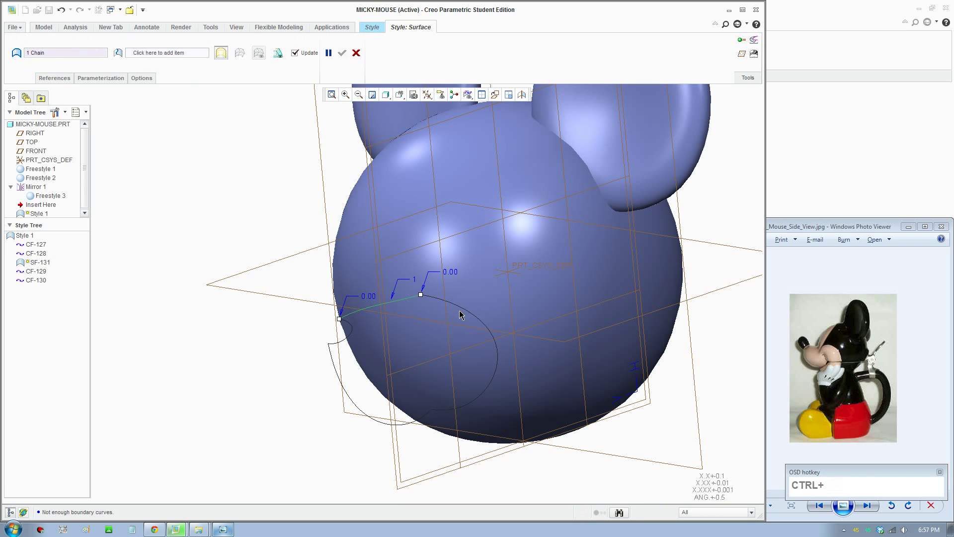
left_click(468, 316)
left_click(391, 428)
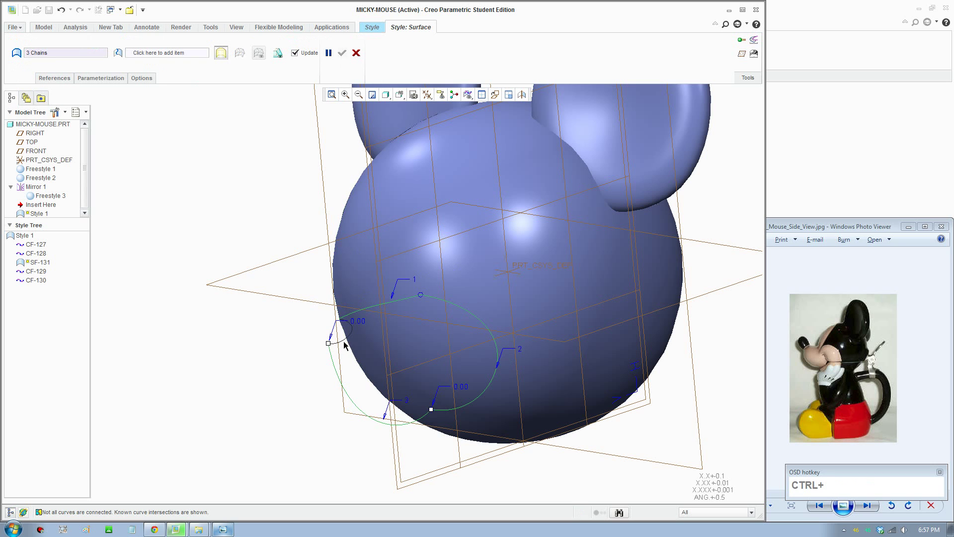
left_click(347, 345)
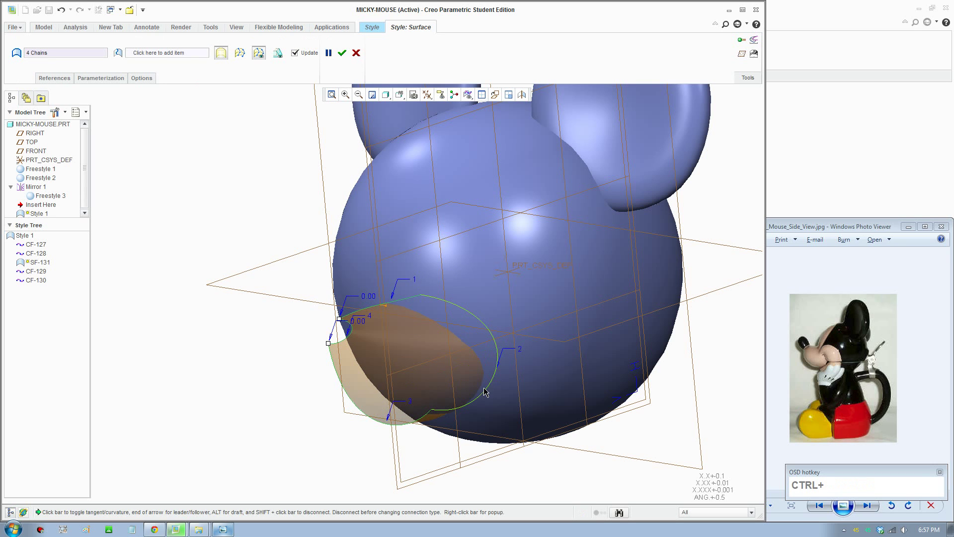
middle_click(508, 356)
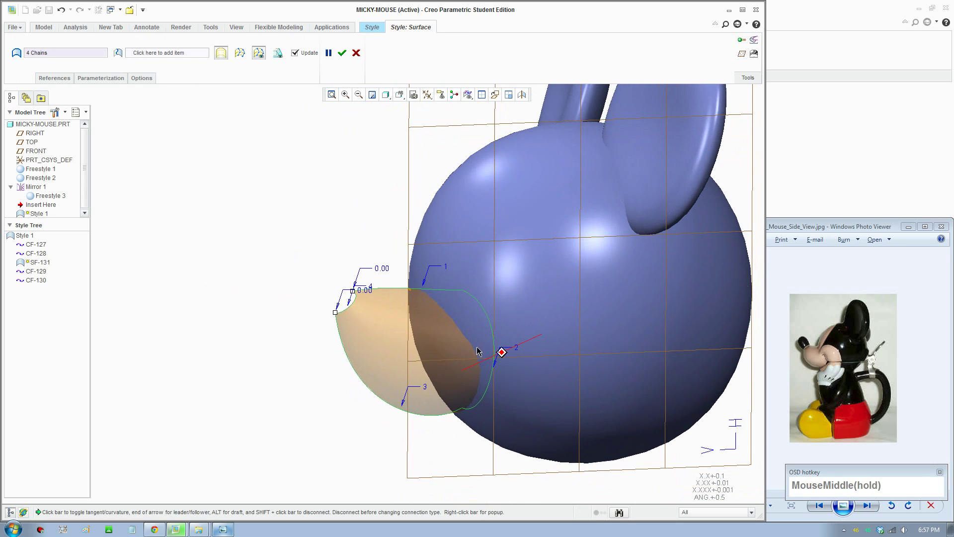
left_click(341, 55)
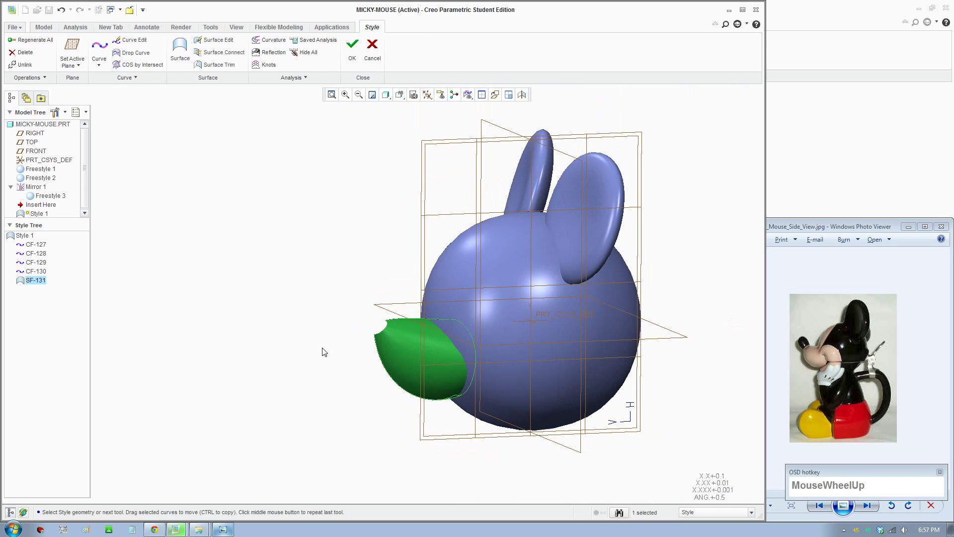
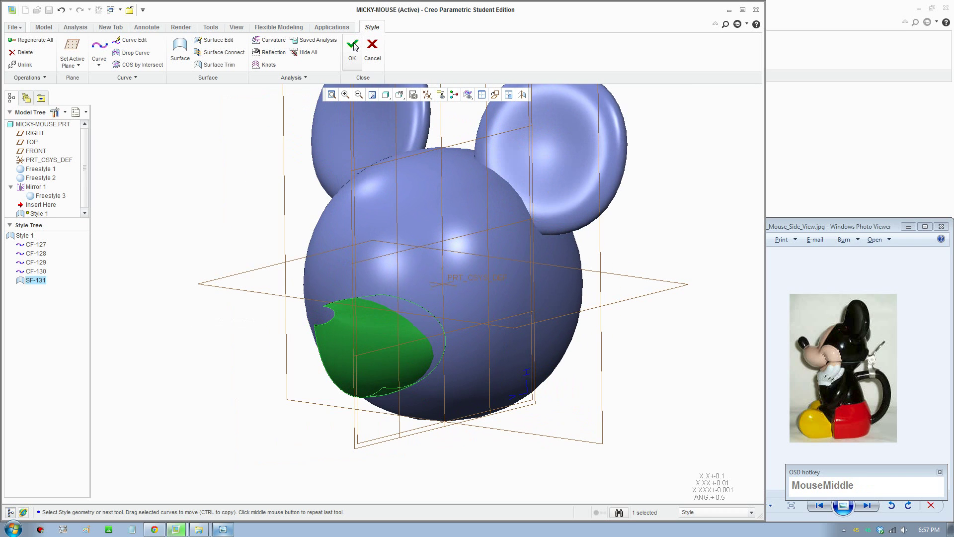
key("F8")
- Finish Style 1 with OK, then bring up Style 1's options in the Model Tree to edit it again
left_click(352, 46)
scroll("down", 3)
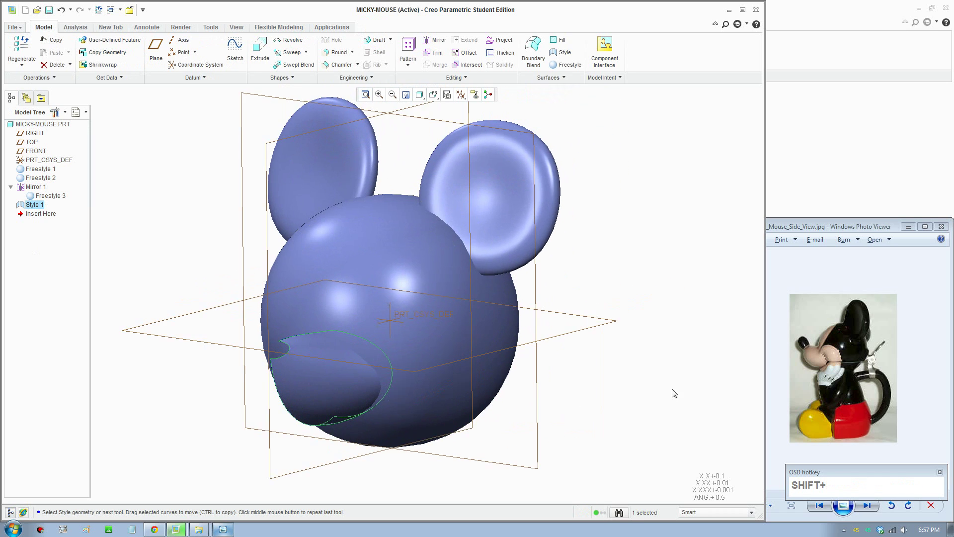
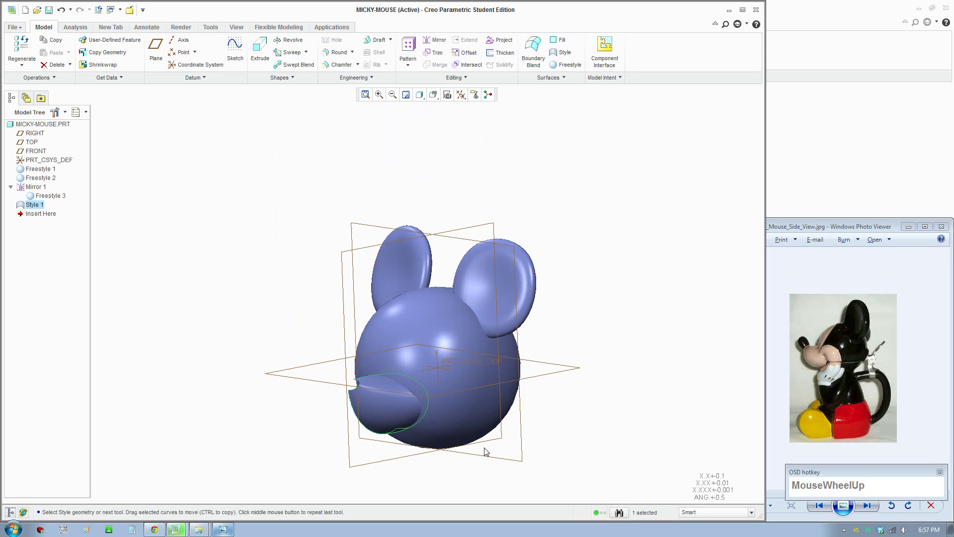
scroll("down", 3)
right_click(37, 208)
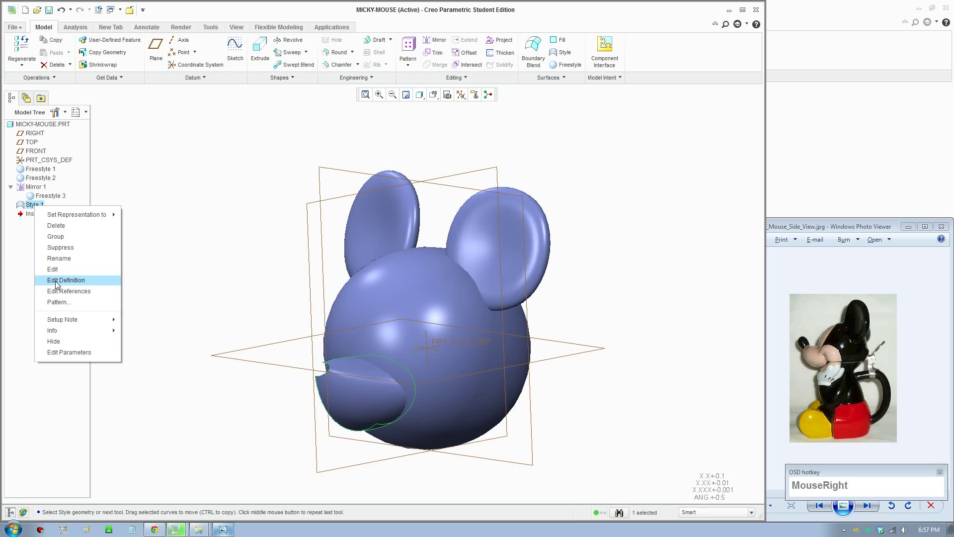
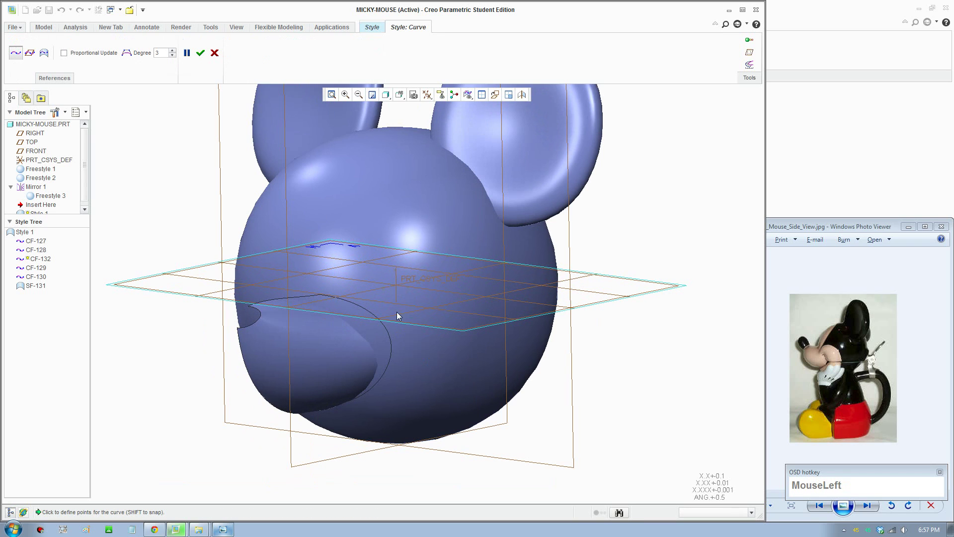
- Draw curve-on-surface CF-132 on the head above the snout patch from a front view
middle_click(404, 323)
scroll("up", 3)
middle_click(296, 318)
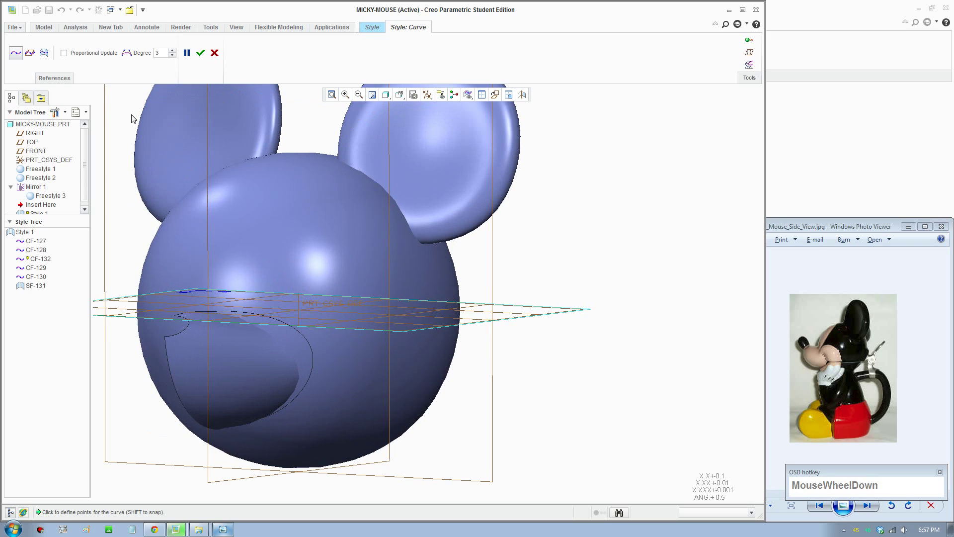
left_click(49, 55)
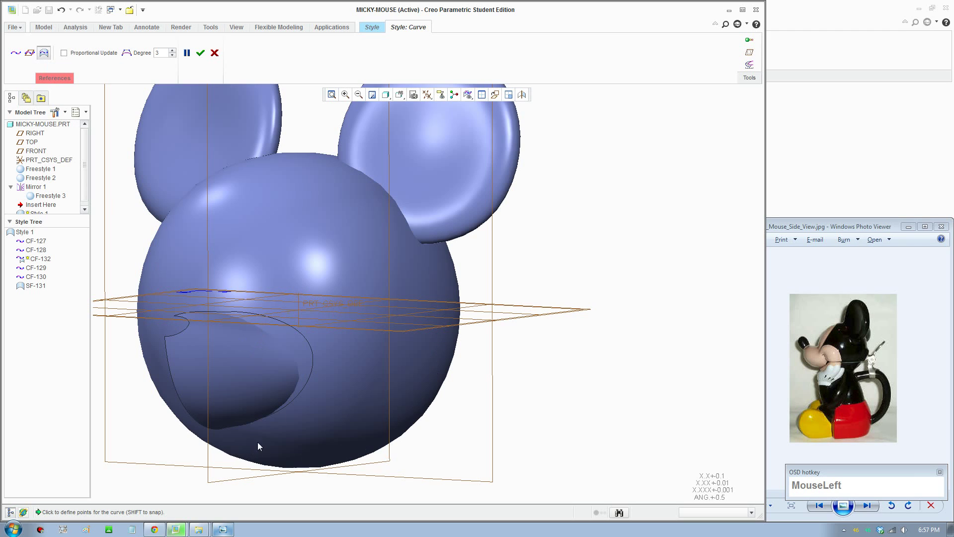
scroll("up", 3)
left_click_drag(269, 318, 338, 322)
scroll("down", 3)
scroll("up", 3)
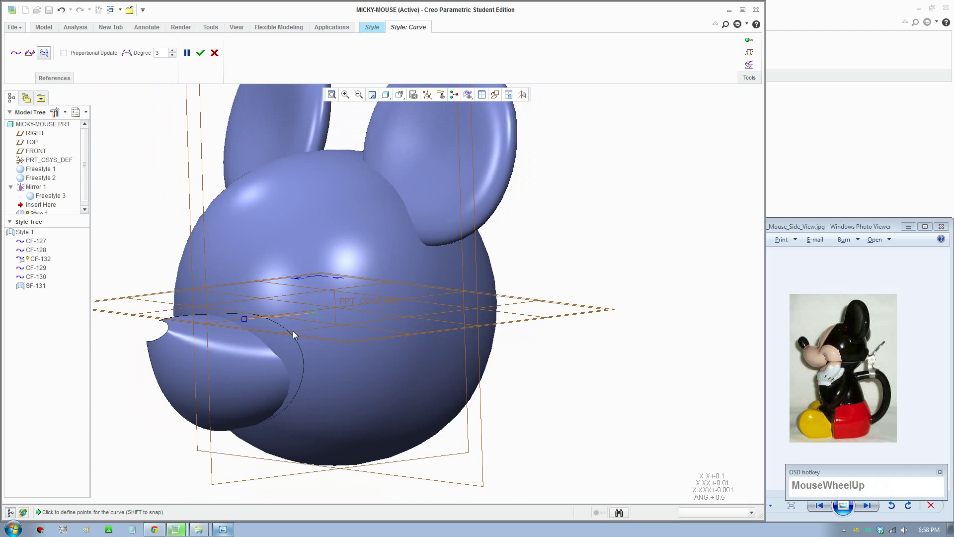
middle_click(355, 310)
left_click_drag(345, 318, 331, 316)
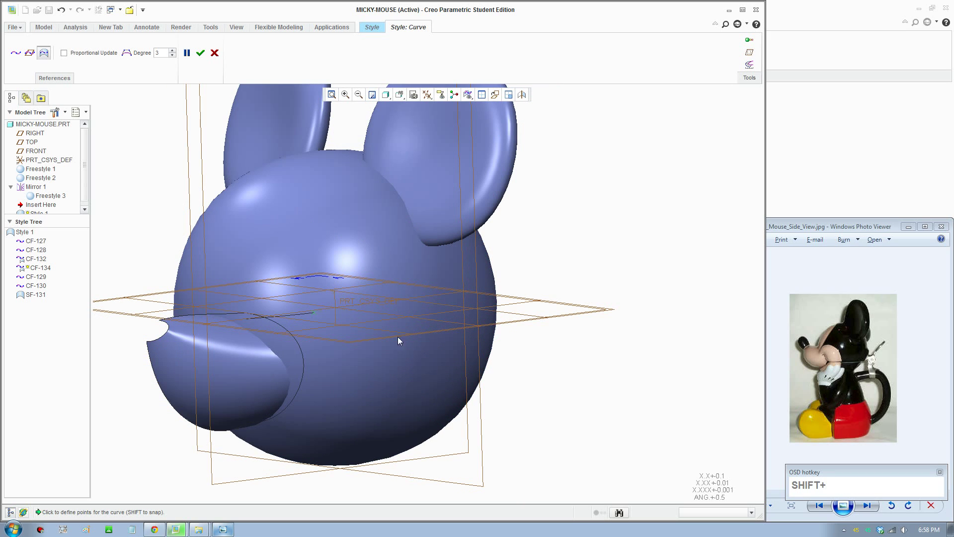
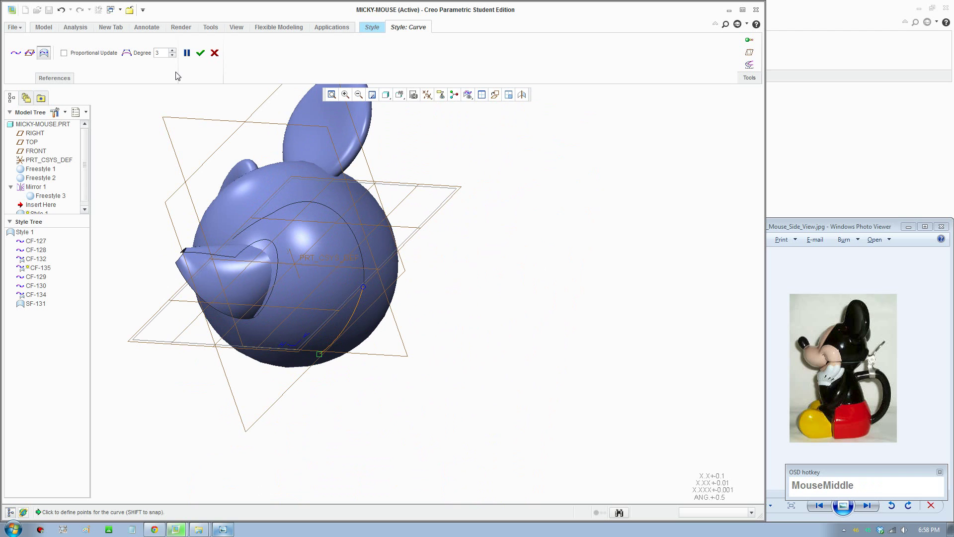
- Finish side curve CF-134 and adjust where it meets the neighbouring curve
left_click(207, 57)
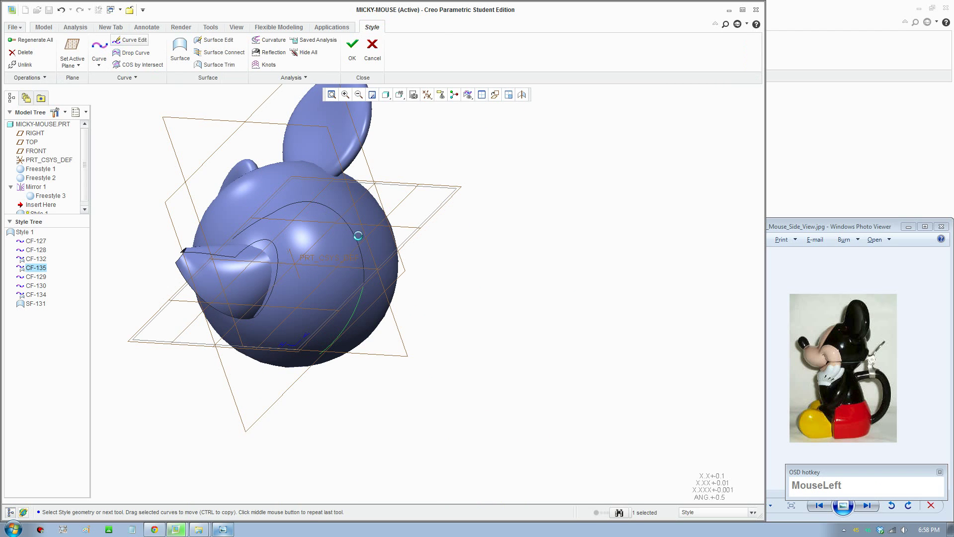
scroll("down", 3)
middle_click(334, 290)
scroll("down", 3)
left_click(346, 294)
scroll("down", 3)
left_click_drag(346, 297, 346, 316)
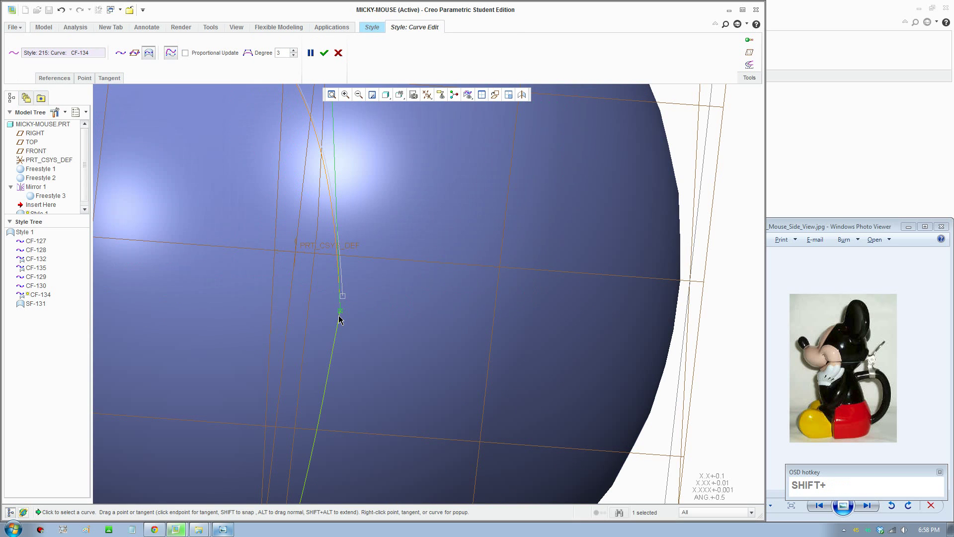
scroll("up", 3)
middle_click(362, 308)
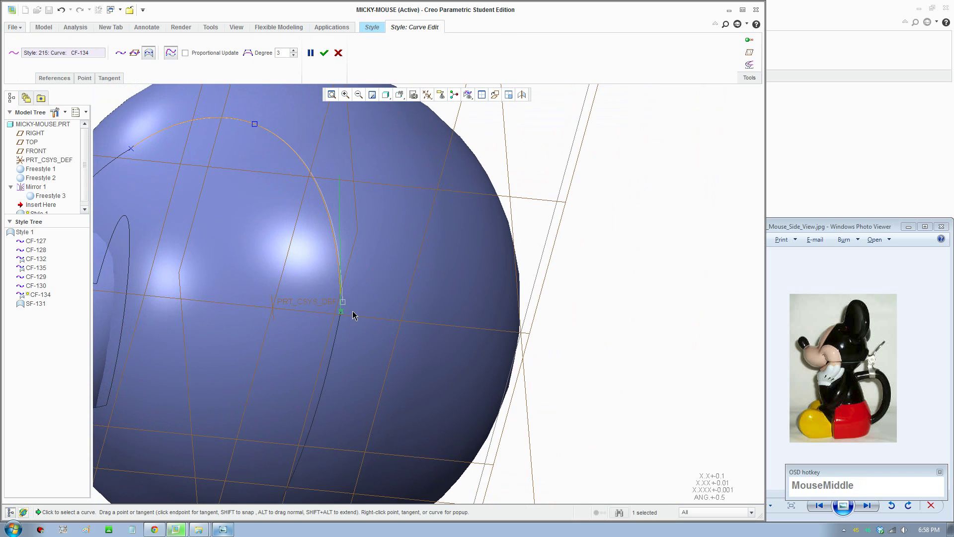
- Rework CF-134's end constraint through fixed angle, curvature and natural, raising its degree to 5
left_click(110, 83)
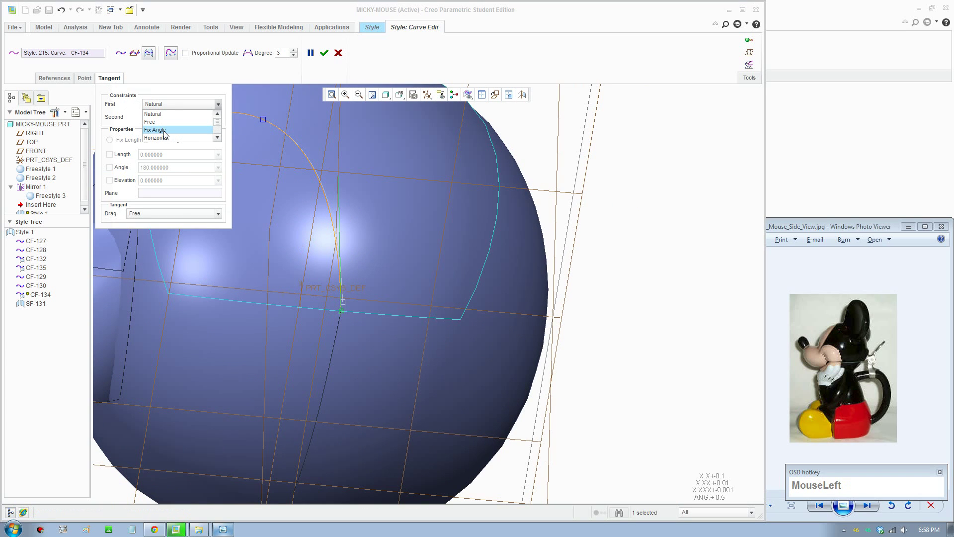
scroll("down", 3)
left_click(170, 116)
scroll("up", 3)
scroll("down", 3)
left_click(297, 356)
scroll("up", 3)
left_click(316, 271)
left_click(310, 309)
middle_click(305, 265)
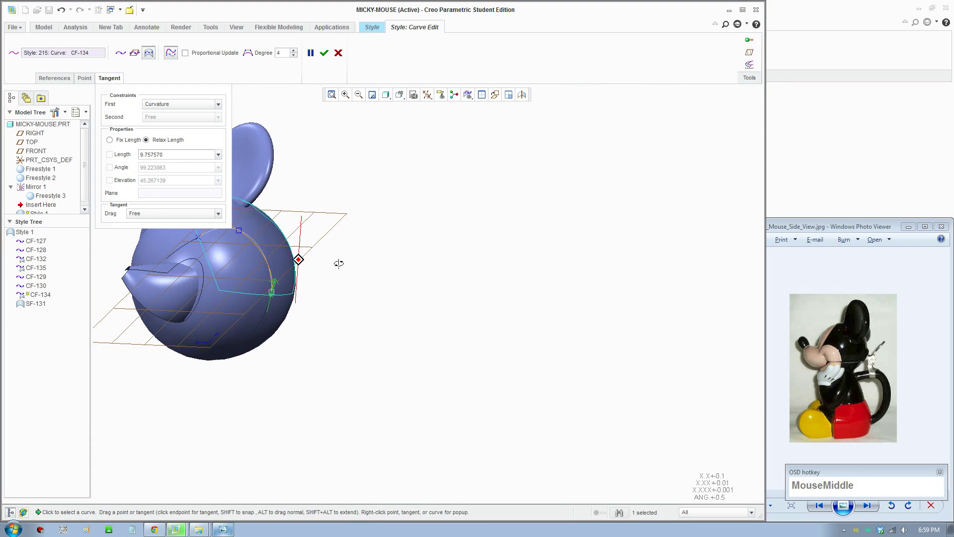
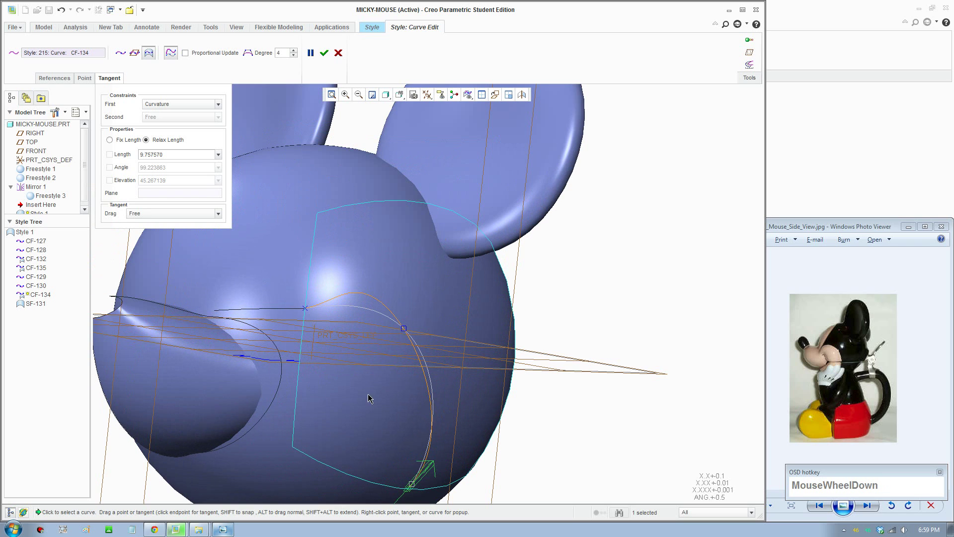
left_click(310, 310)
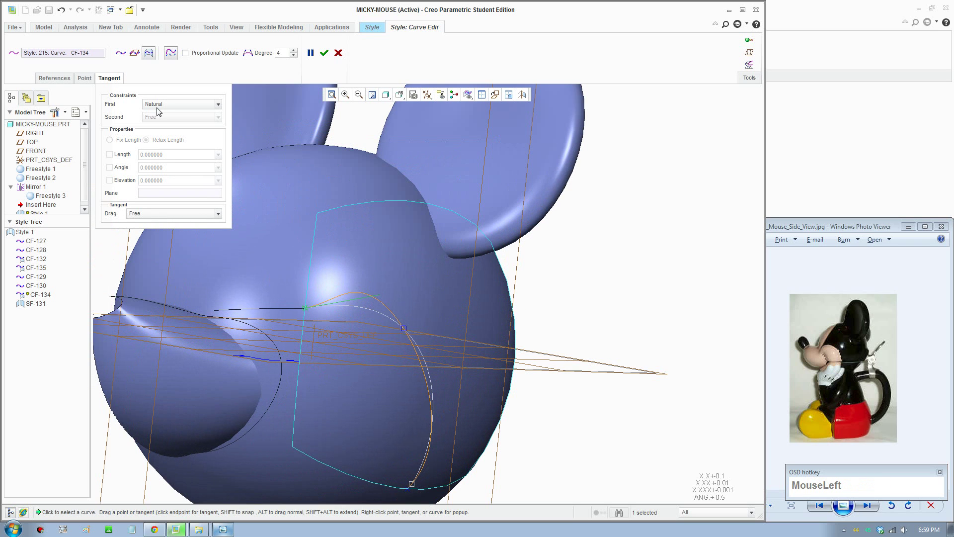
scroll("down", 3)
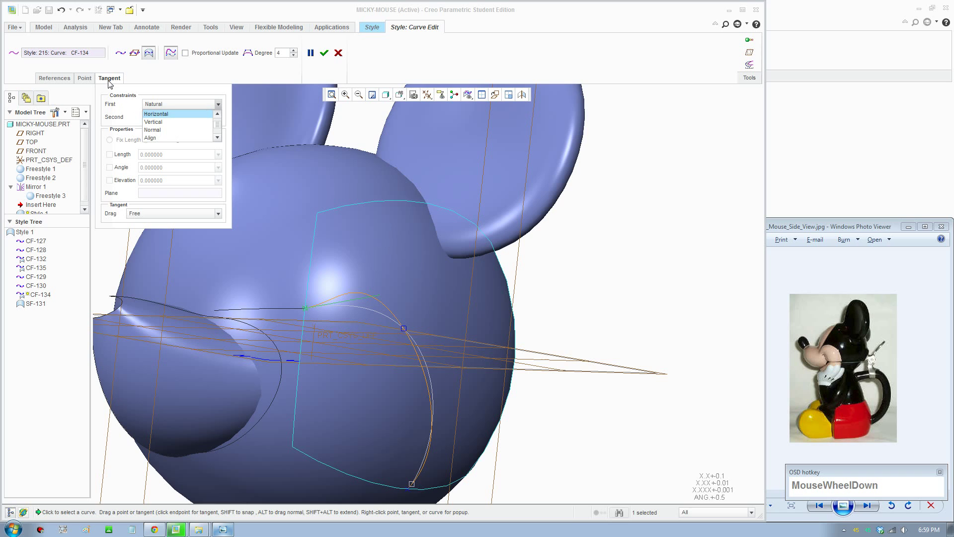
left_click(170, 139)
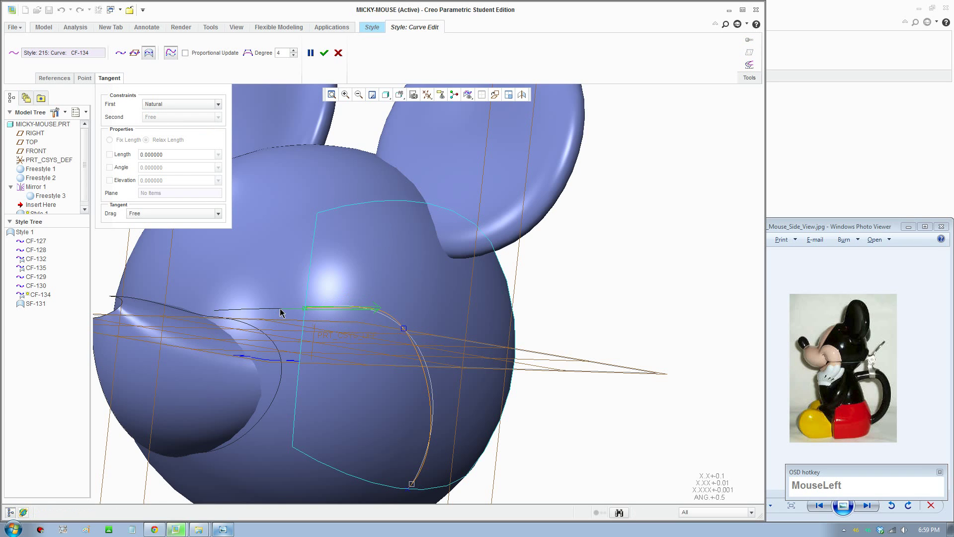
- Drag CF-134's points and end tangent to refine its shape down the side of the head
scroll("up", 3)
left_click_drag(413, 362, 374, 317)
scroll("down", 3)
left_click_drag(410, 349, 458, 392)
scroll("up", 3)
left_click_drag(434, 390, 467, 389)
left_click_drag(466, 389, 409, 397)
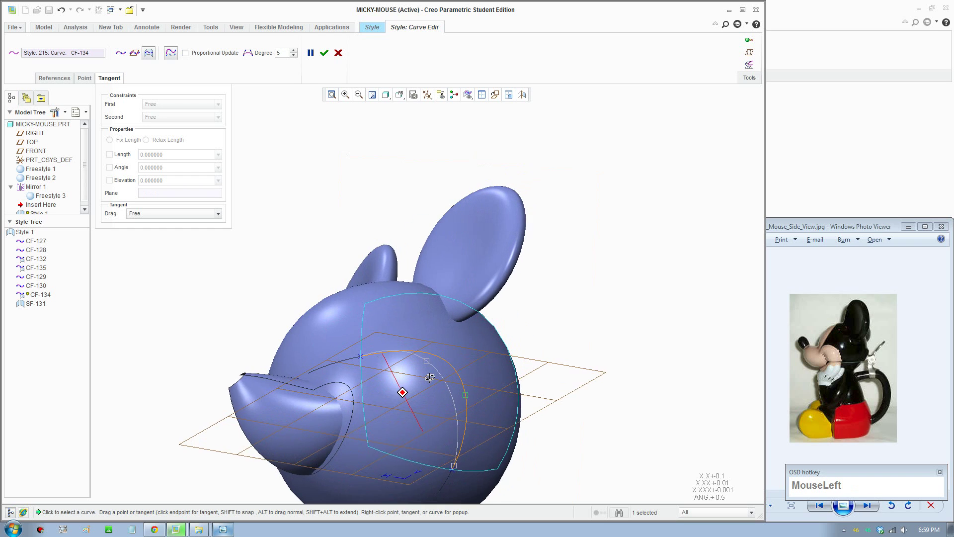
left_click_drag(404, 421, 481, 327)
- Adjust the points of lower front curve CF-135 so it sweeps along the bottom edge of the head
left_click(481, 329)
scroll("down", 3)
left_click_drag(535, 290, 450, 301)
middle_click(450, 301)
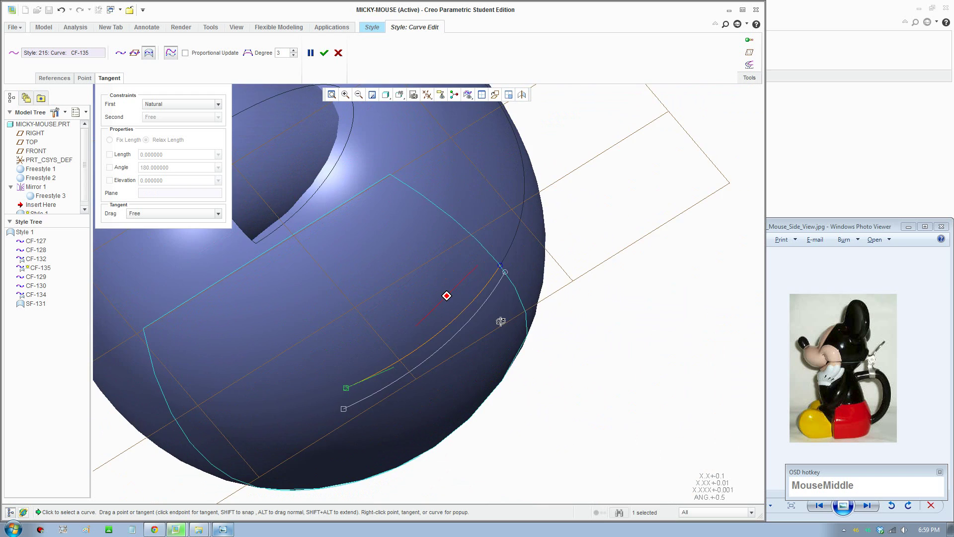
left_click(407, 98)
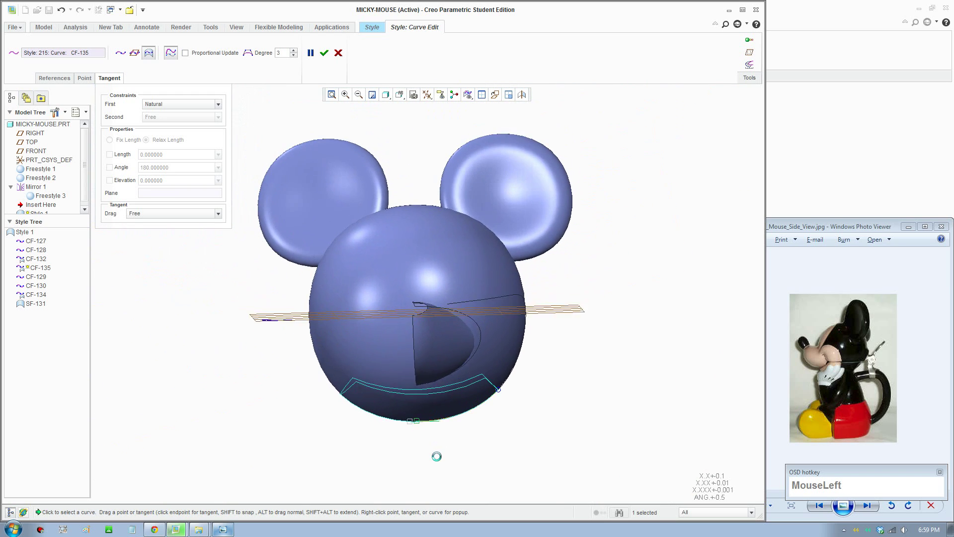
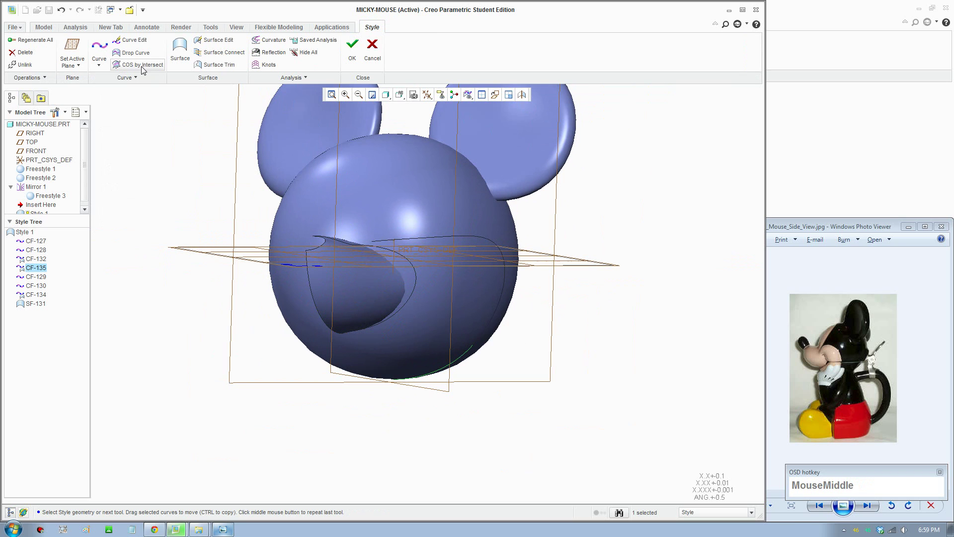
- Start curve-on-surface CF-136 and step to another Mickey reference photo in the viewer
left_click(108, 48)
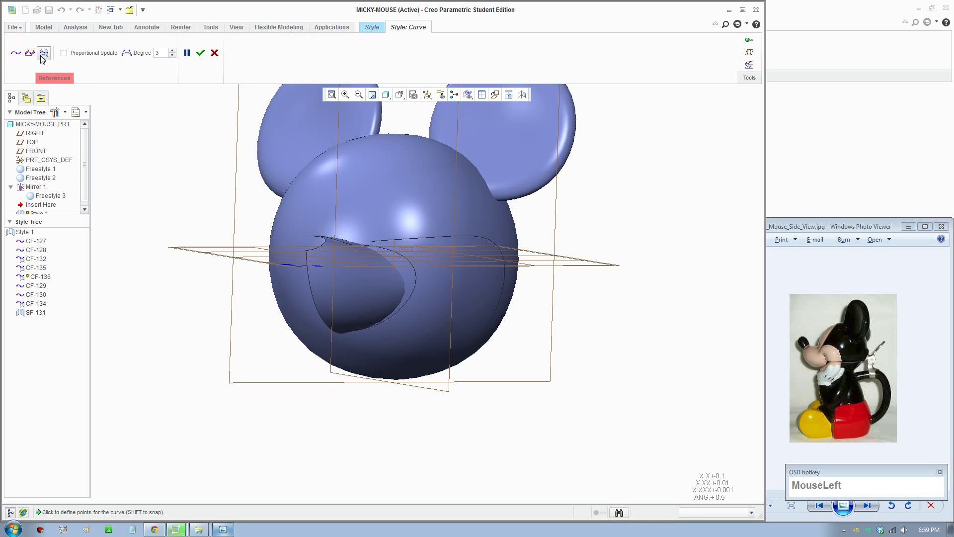
scroll("down", 3)
middle_click(433, 338)
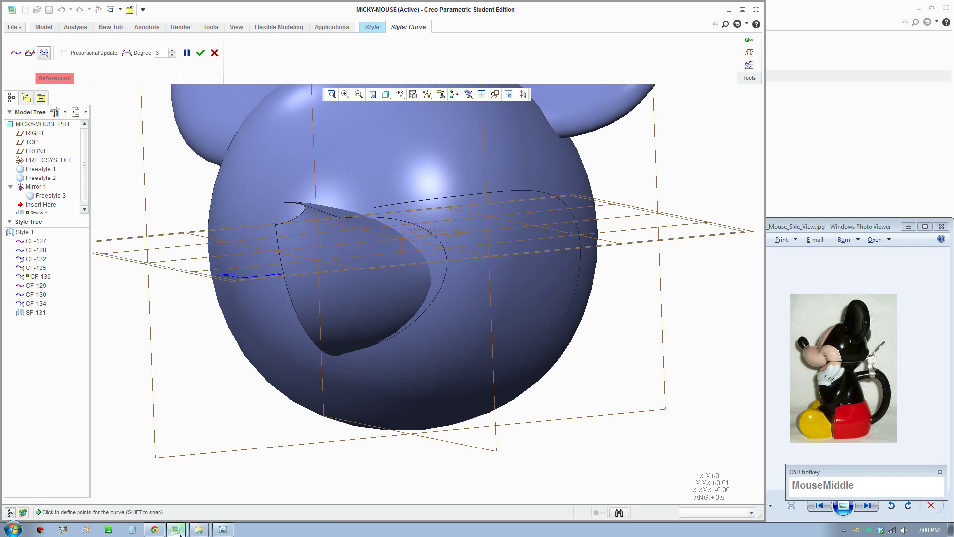
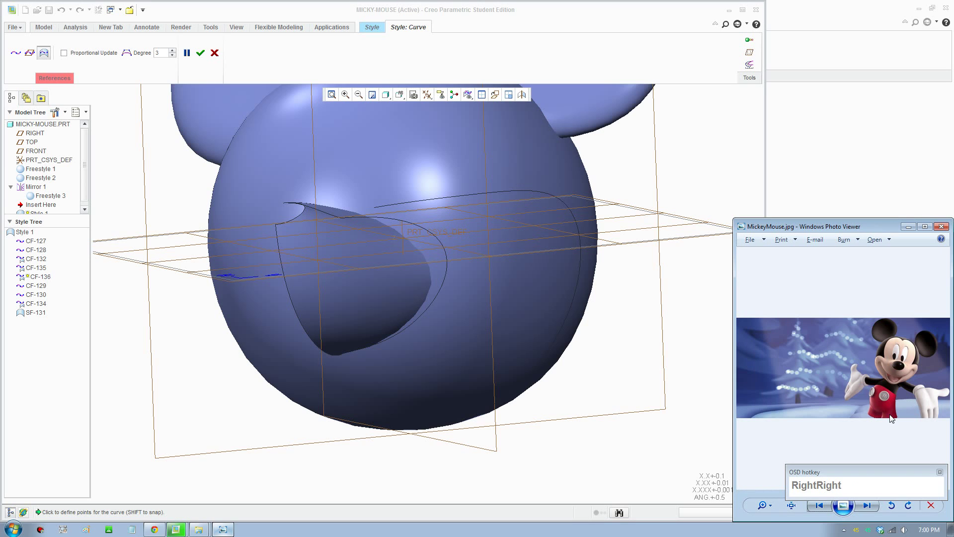
key("Left")
key("Left")
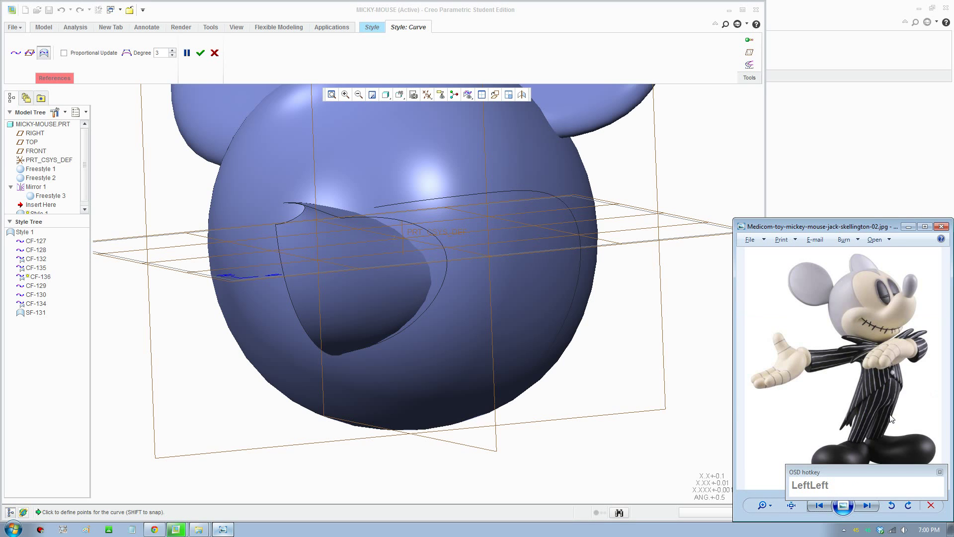
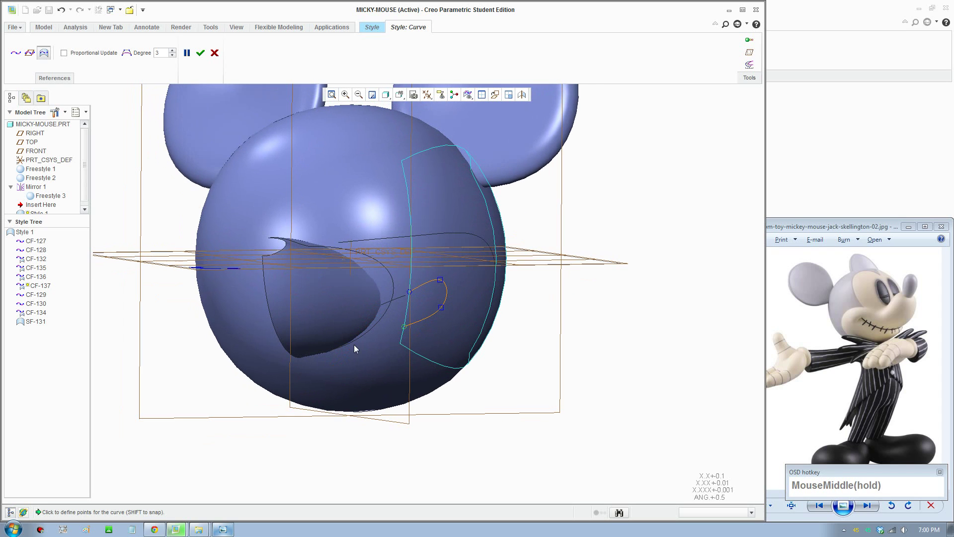
- Complete the loop-shaped mouth curve CF-137 and begin CF-138 under the snout
left_click(387, 338)
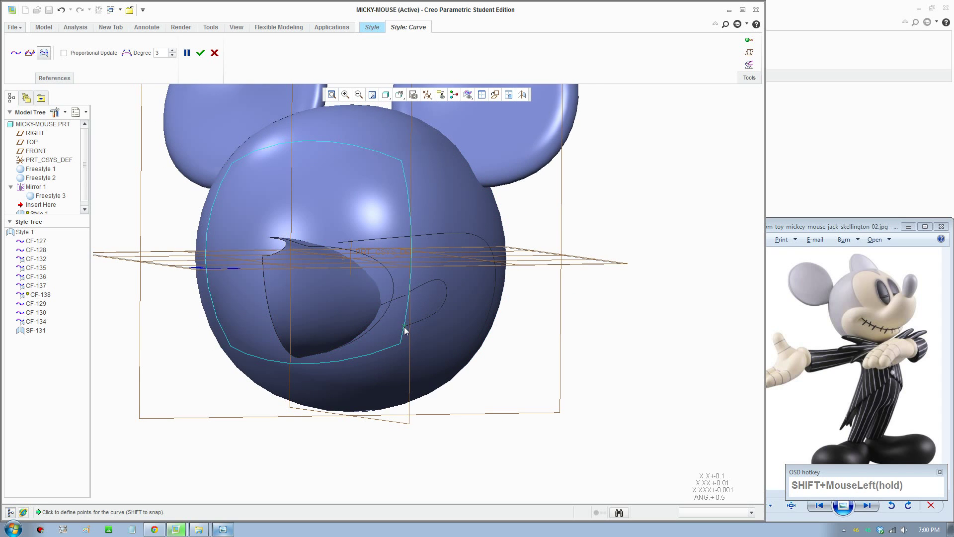
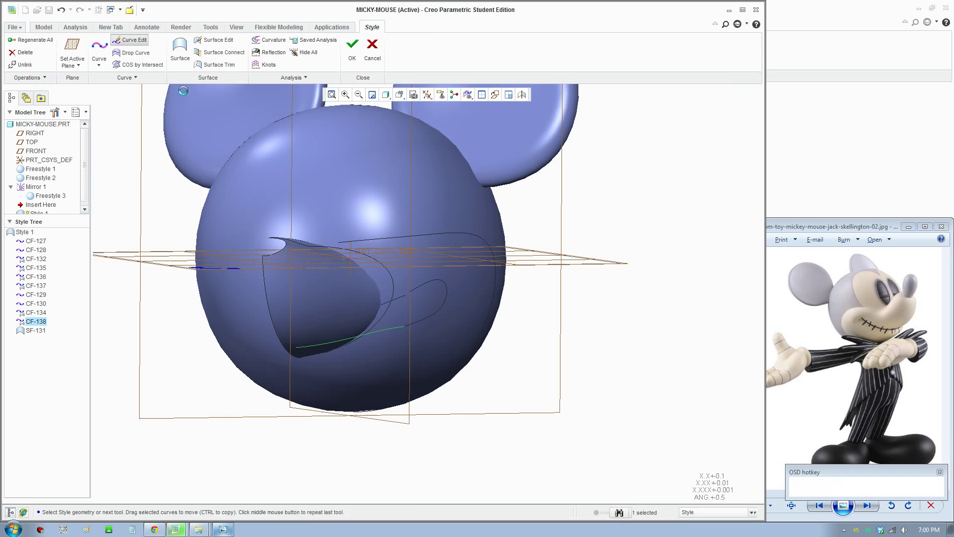
- Move a point of cheek curve CF-136 near the mouth so it joins with curvature continuity
scroll("down", 3)
left_click(398, 307)
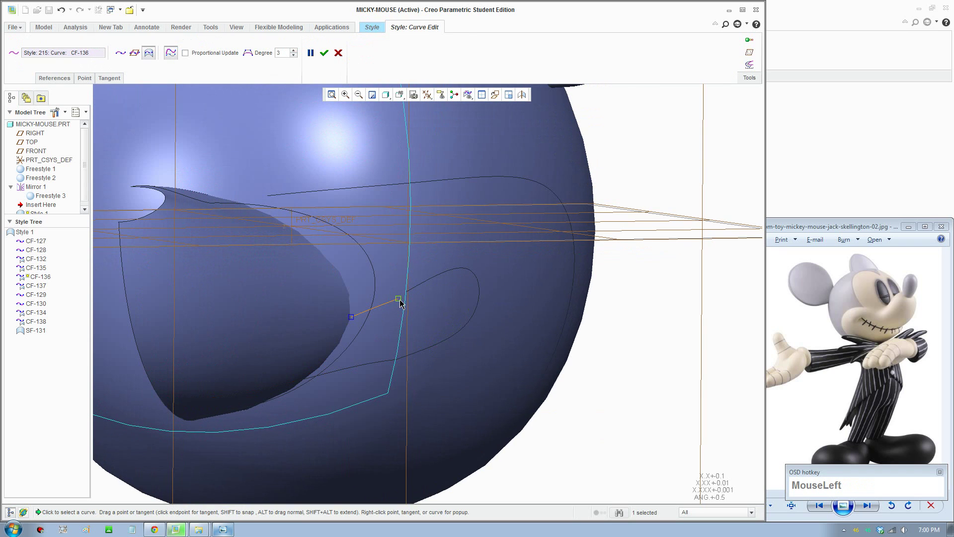
left_click_drag(352, 324, 314, 319)
scroll("up", 3)
middle_click(351, 326)
scroll("down", 3)
left_click_drag(251, 302, 159, 103)
scroll("down", 3)
- Angle the tangent at mouth curve CF-137's lower end to blend into the cheek curves
left_click(168, 137)
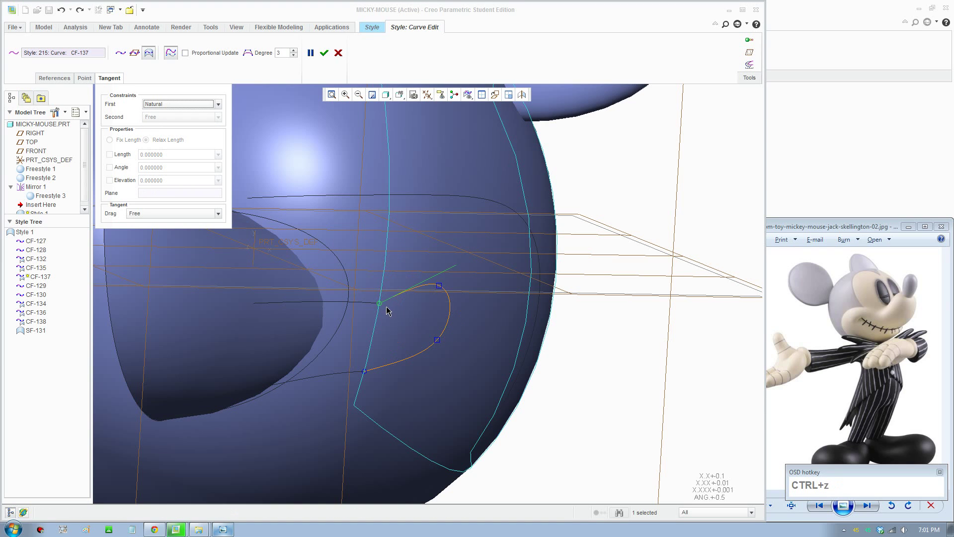
left_click(373, 307)
scroll("down", 3)
left_click(386, 299)
scroll("down", 3)
left_click_drag(173, 118, 409, 322)
scroll("up", 3)
middle_click(410, 371)
left_click(408, 380)
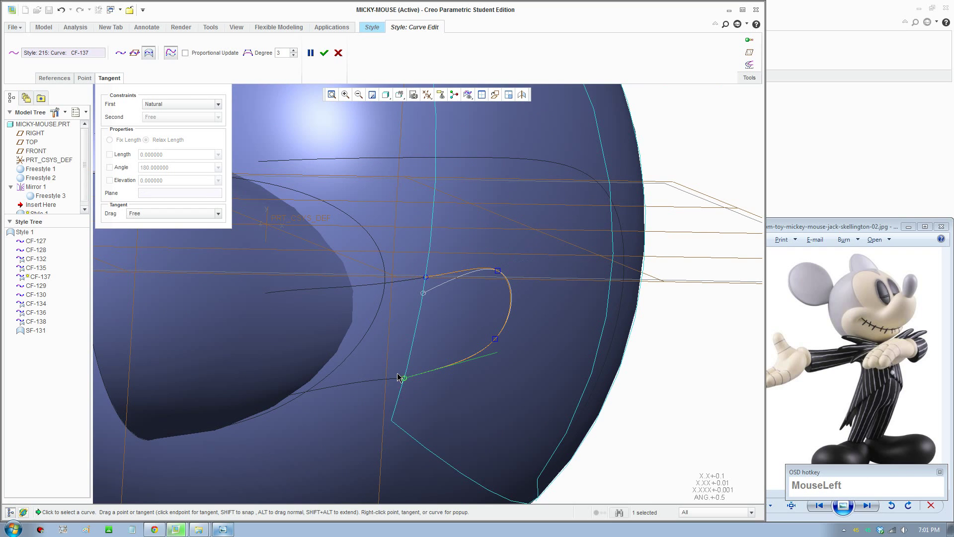
- Make CF-138's end tangent to the mouth curve, accept, and reopen it to set degree 4
left_click(406, 386)
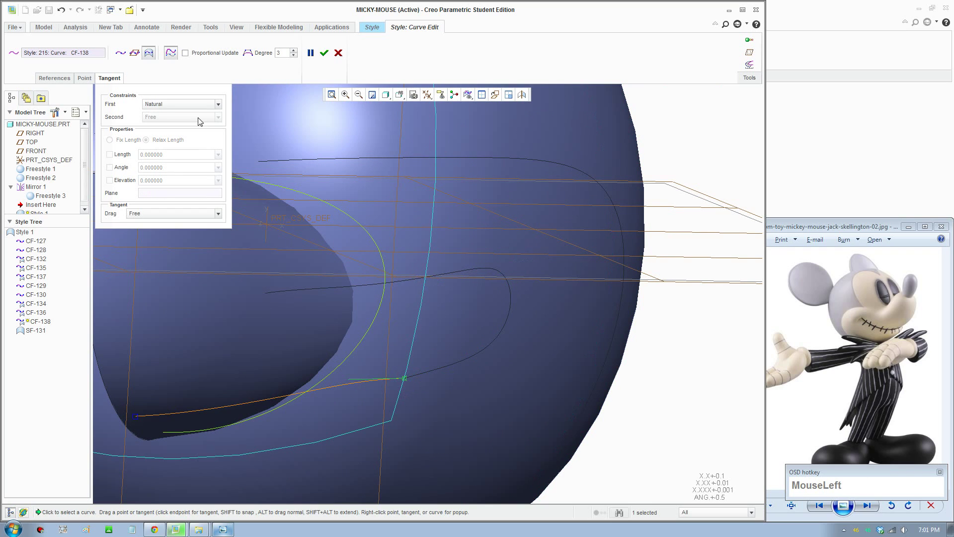
scroll("down", 3)
left_click(166, 139)
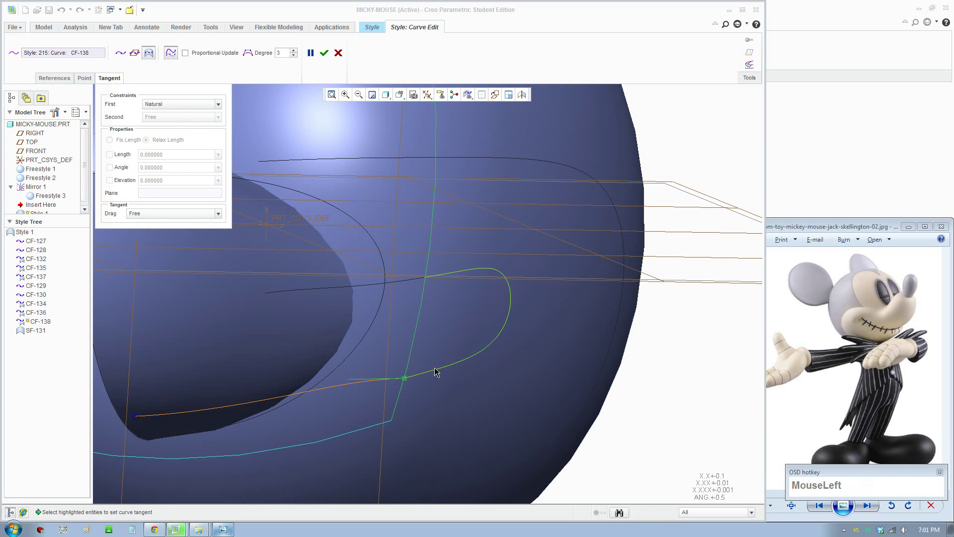
scroll("up", 3)
left_click(328, 53)
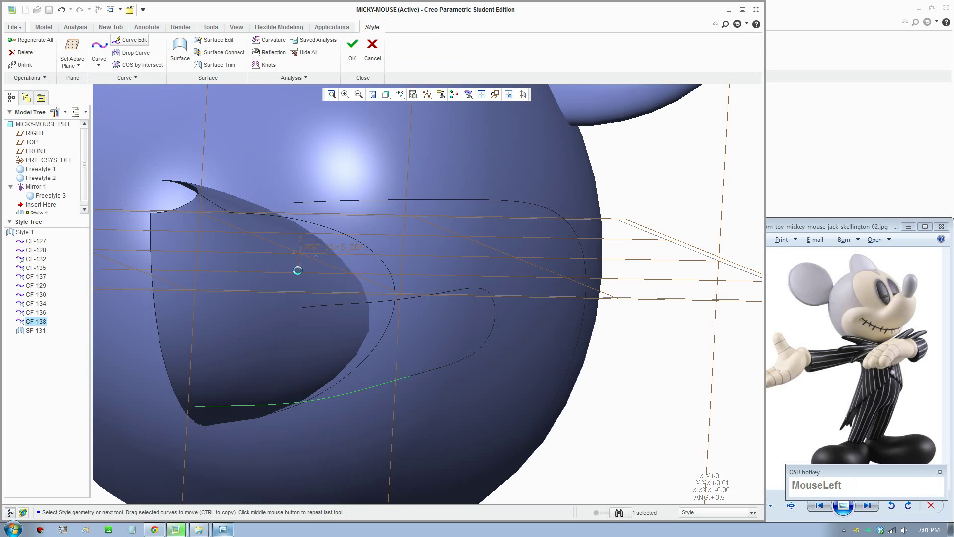
scroll("up", 3)
middle_click(361, 313)
scroll("up", 3)
left_click(402, 100)
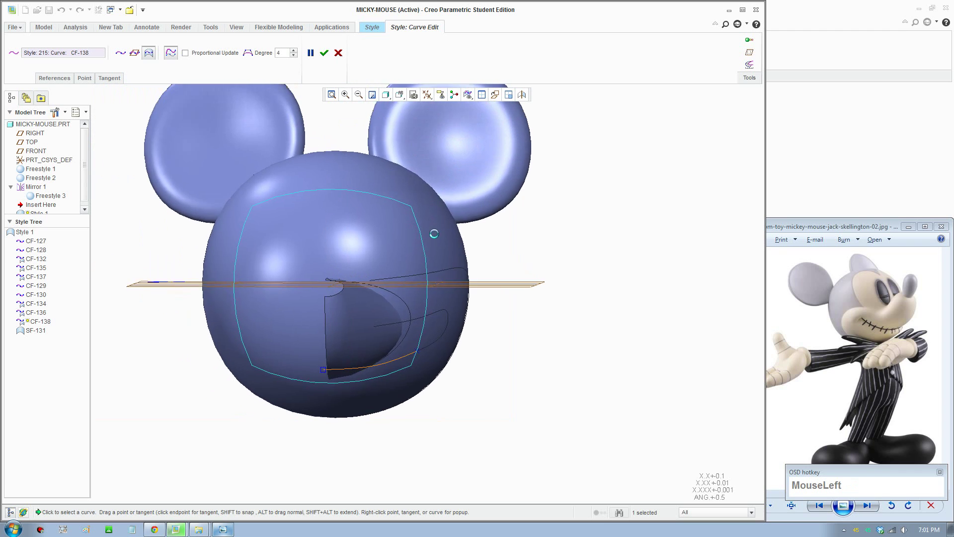
- Reshape the mouth-loop curve CF-137 from a straight-on front view by dragging its points
scroll("down", 3)
left_click_drag(472, 313, 529, 326)
key("ctrl+z")
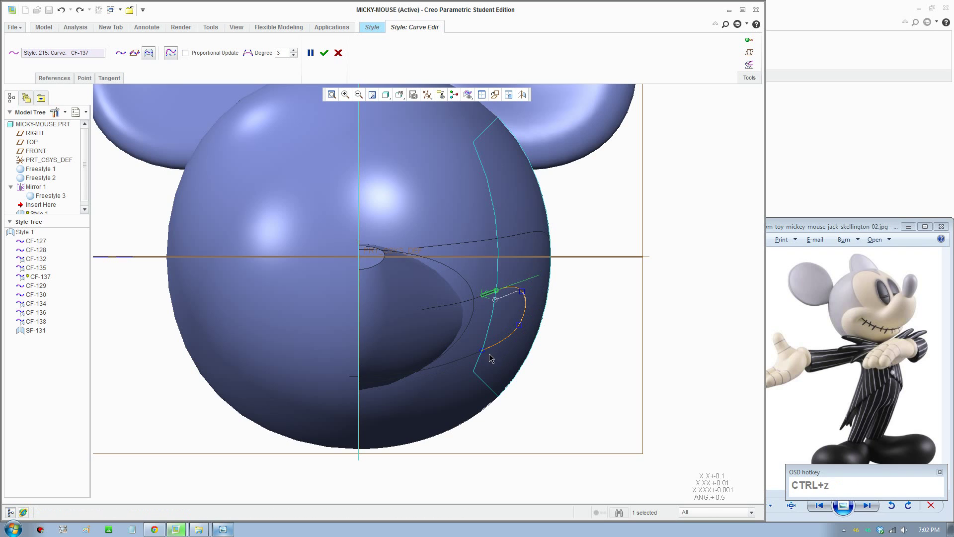
left_click_drag(488, 353, 494, 329)
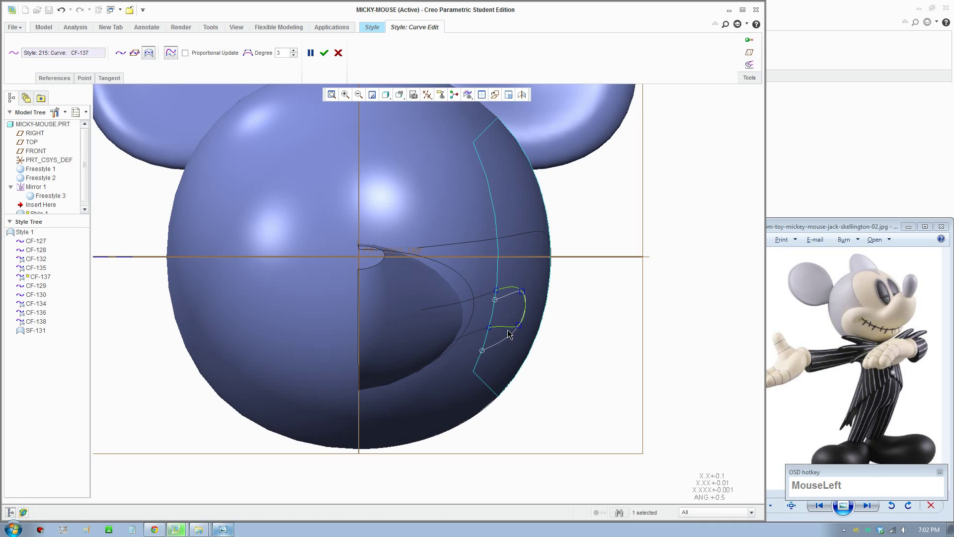
- Orbit the head to check the reshaped mouth loop obliquely
key("F8")
middle_click(525, 377)
scroll("down", 3)
left_click_drag(502, 291, 502, 334)
scroll("up", 3)
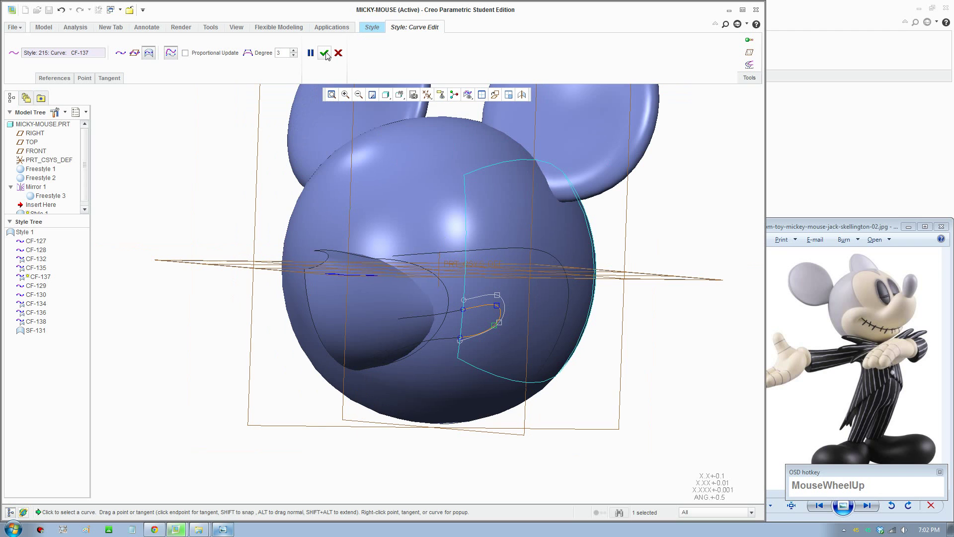
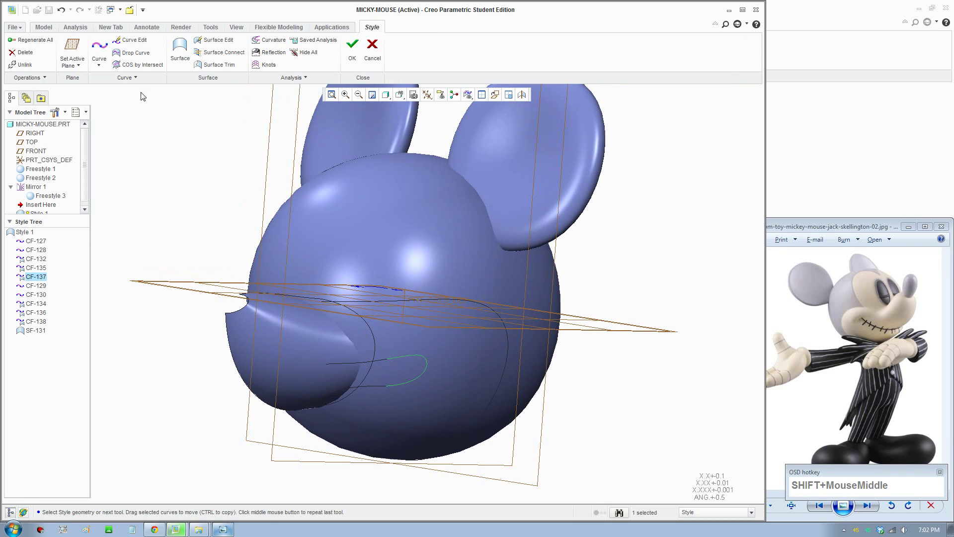
- Draw free curve CF-139 on the head surface linking the mouth loop upward
left_click(110, 48)
scroll("down", 3)
left_click(18, 55)
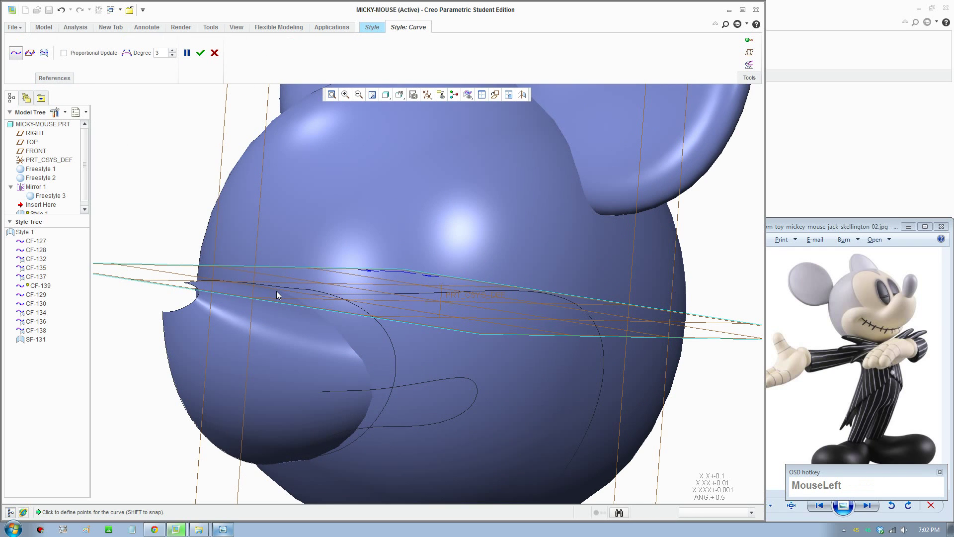
key("F8")
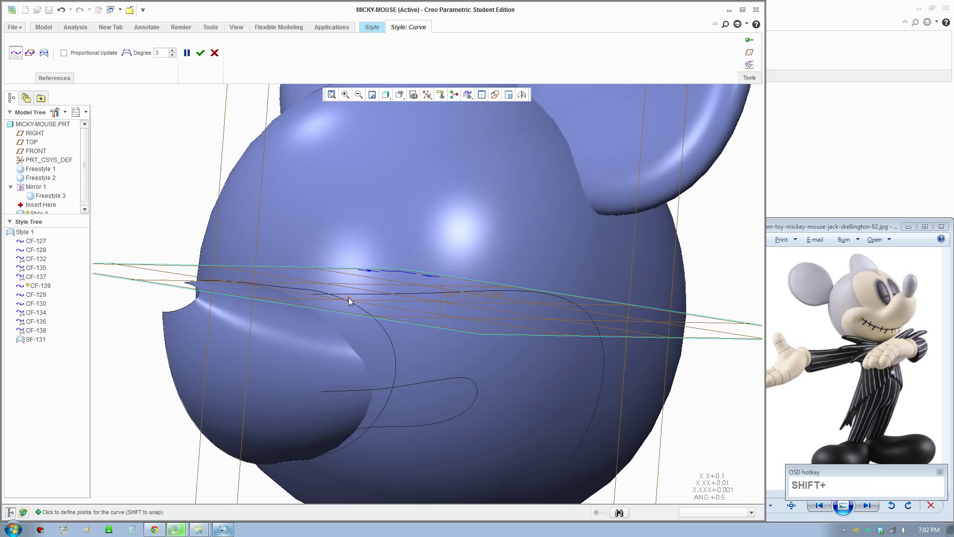
left_click(352, 394)
middle_click(499, 360)
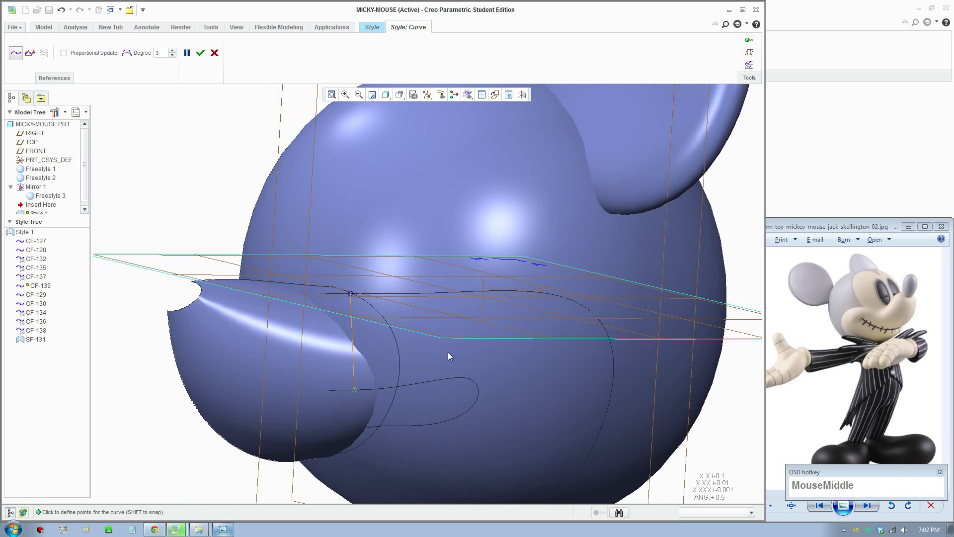
- Draw the next cheek curve CF-141 on the head and begin CF-142
left_click(454, 378)
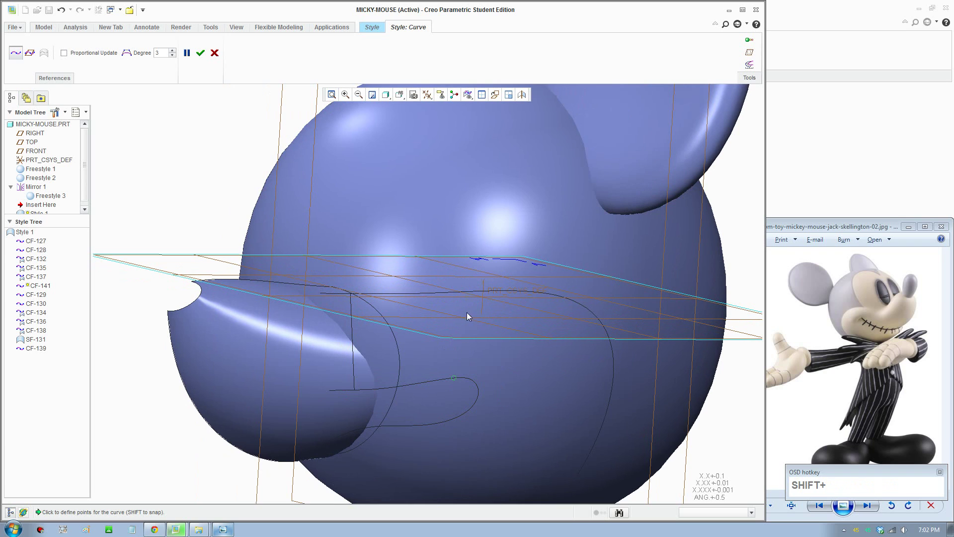
left_click(479, 294)
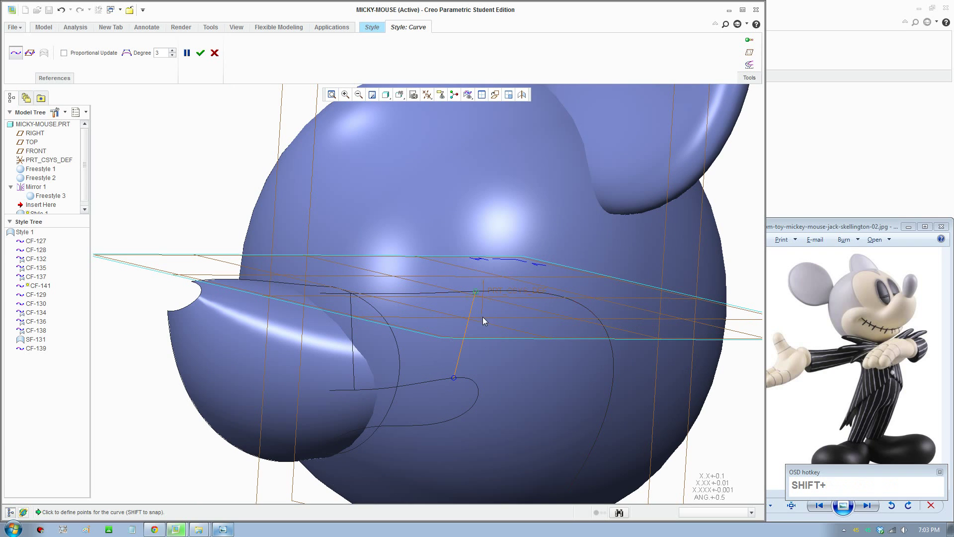
scroll("up", 3)
middle_click(503, 376)
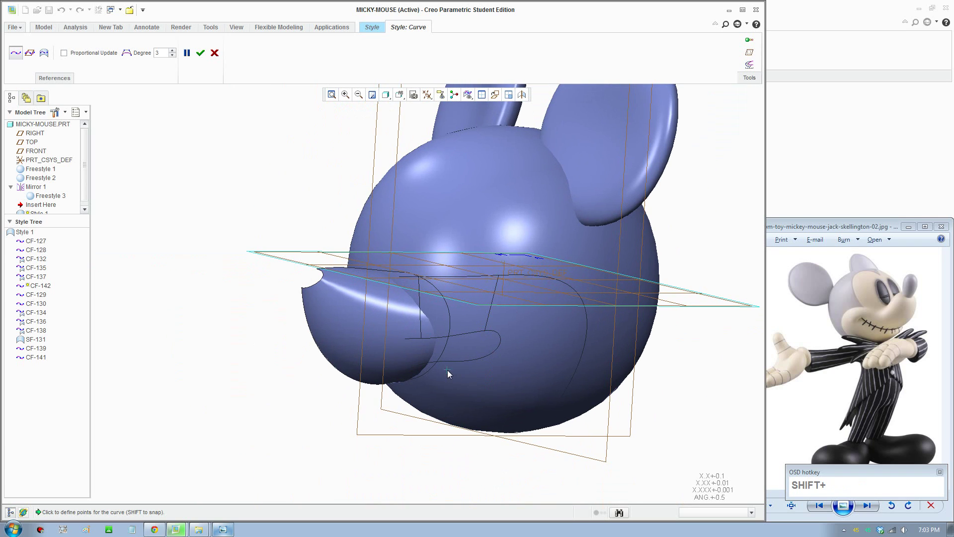
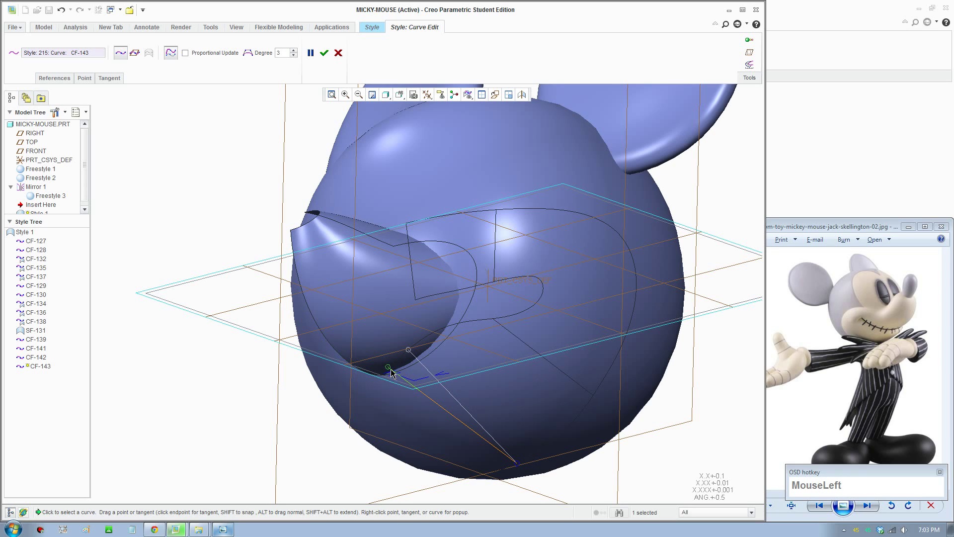
- Finish curve CF-142 and orbit the model to view the cheek curves from below
middle_click(409, 363)
left_click(383, 378)
scroll("up", 3)
left_click_drag(453, 465, 486, 432)
left_click(486, 432)
scroll("up", 3)
middle_click(494, 337)
left_click(403, 97)
scroll("down", 3)
left_click(413, 166)
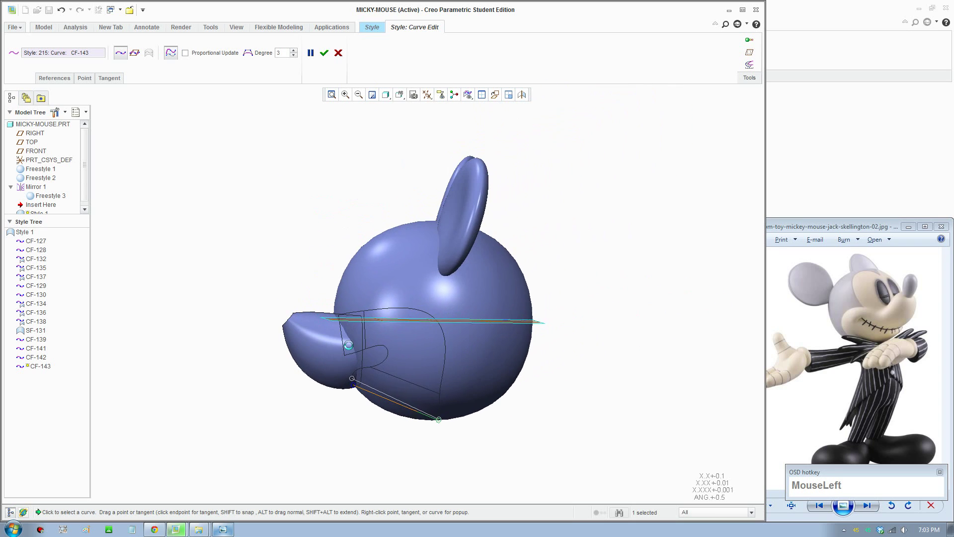
scroll("down", 3)
- Bend the snout-edge curve into a smooth arc beneath the mouth loop
left_click(332, 346)
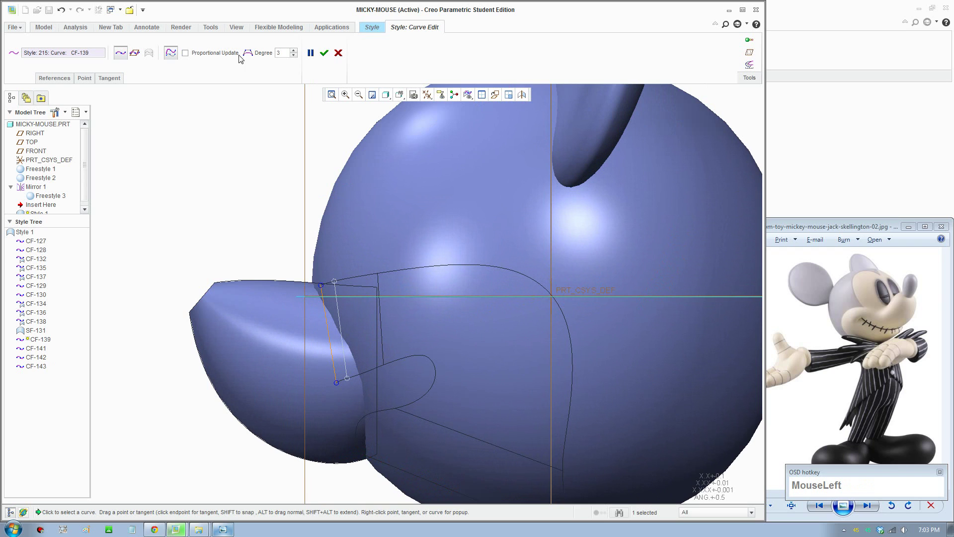
scroll("down", 3)
left_click_drag(353, 339, 311, 83)
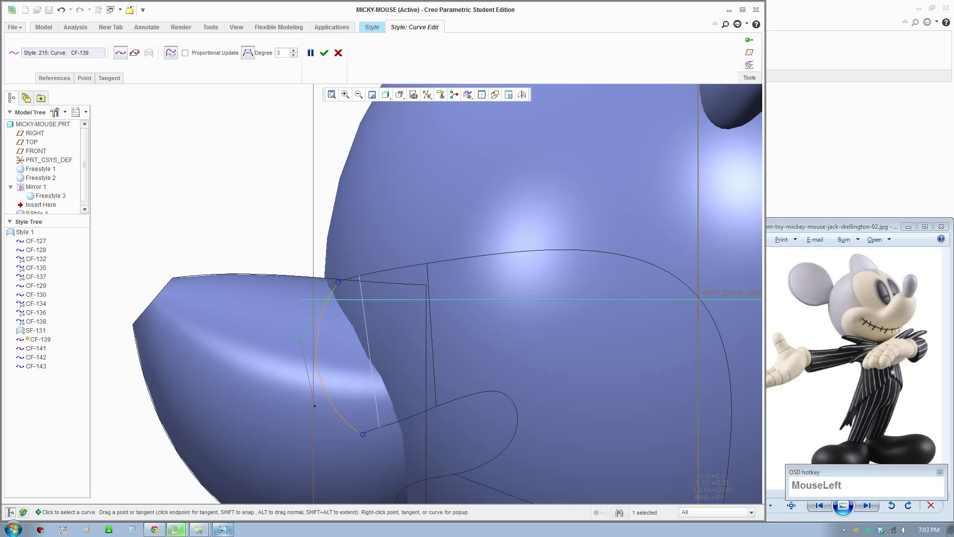
left_click_drag(319, 328, 435, 324)
scroll("up", 3)
- Reshape the next cheek curve where it runs along the snout side
left_click(328, 52)
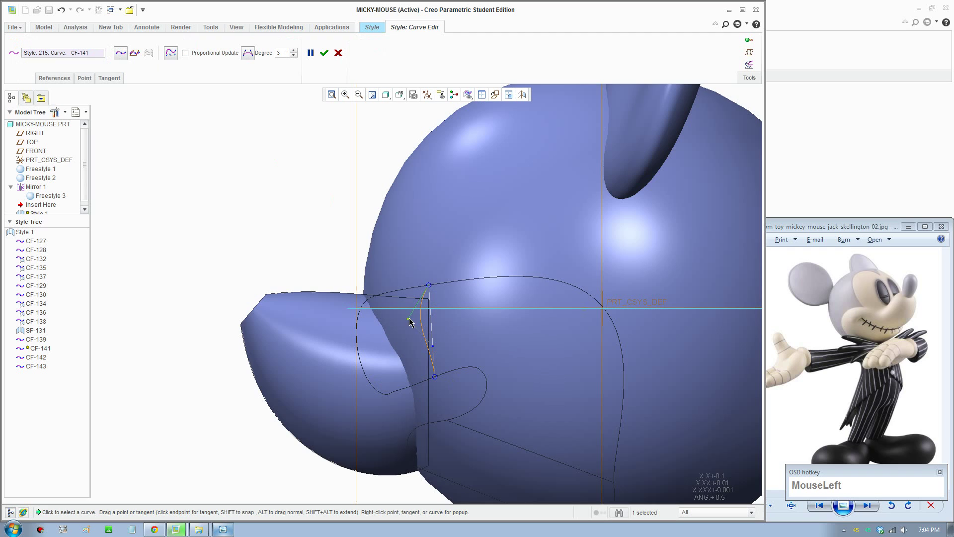
left_click_drag(421, 363, 479, 388)
scroll("up", 3)
middle_click(518, 431)
left_click(500, 374)
scroll("down", 3)
- Move the chin curve CF-143 endpoint down onto the lower head
left_click(246, 55)
middle_click(463, 328)
left_click_drag(446, 340, 461, 420)
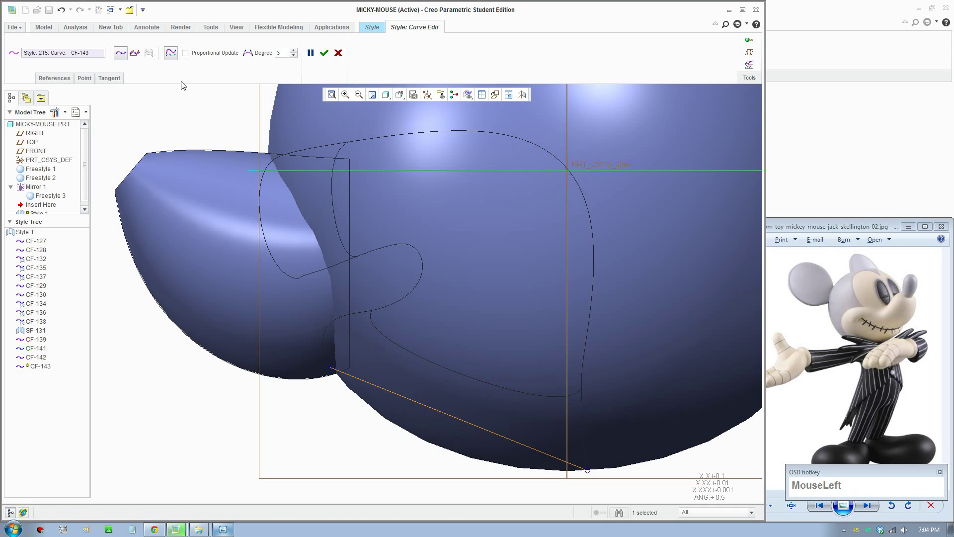
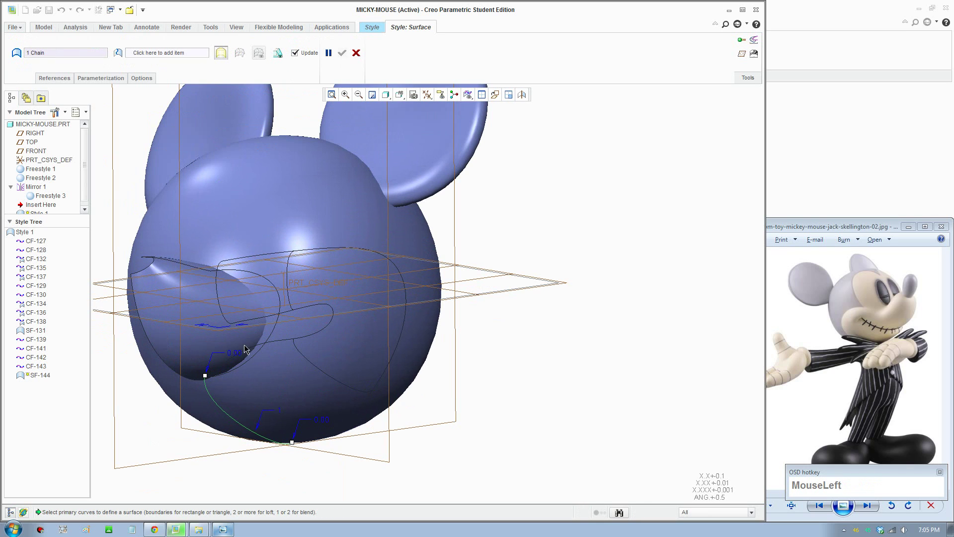
- Pick four boundary curves beside the snout and create patch surface SF-144
left_click(227, 415)
scroll("down", 3)
left_click(255, 266)
left_click(214, 307)
left_click(272, 340)
left_click(299, 301)
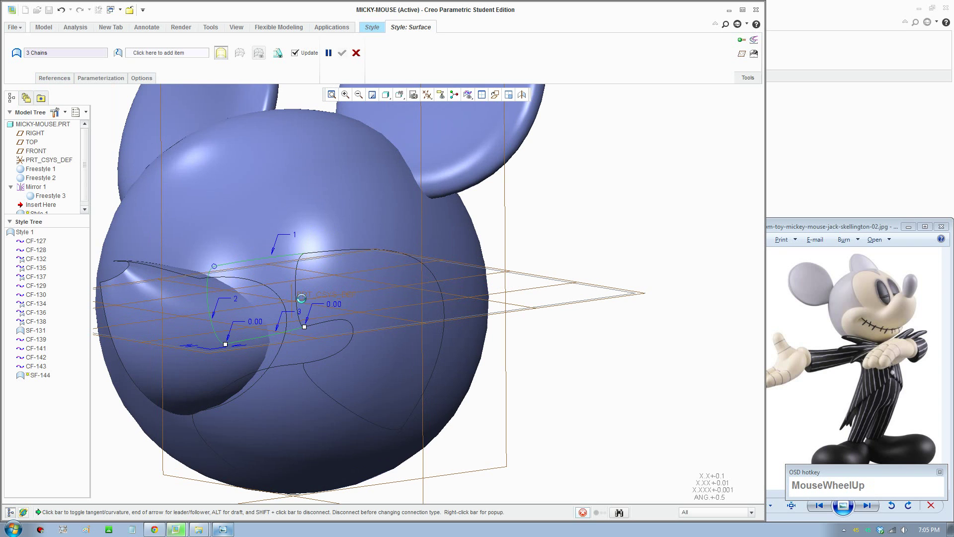
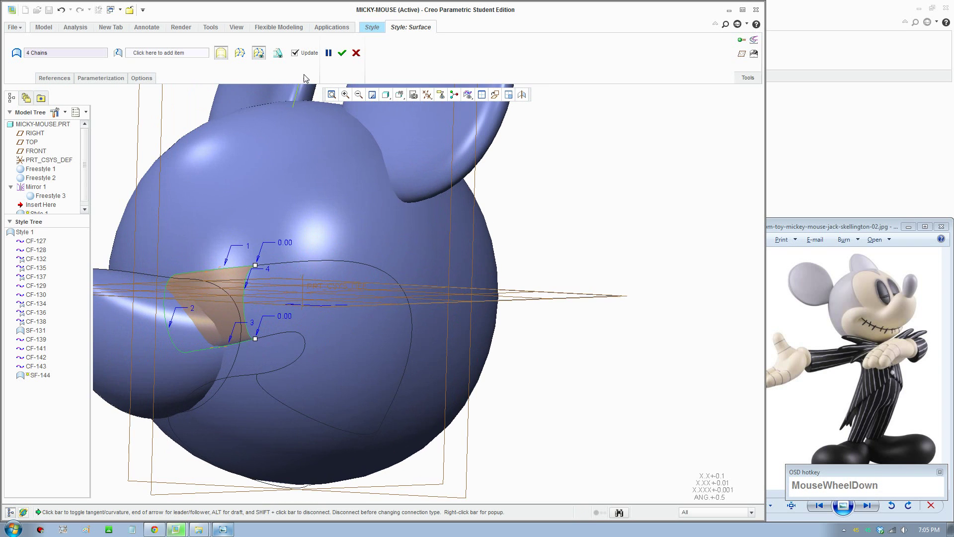
left_click(344, 58)
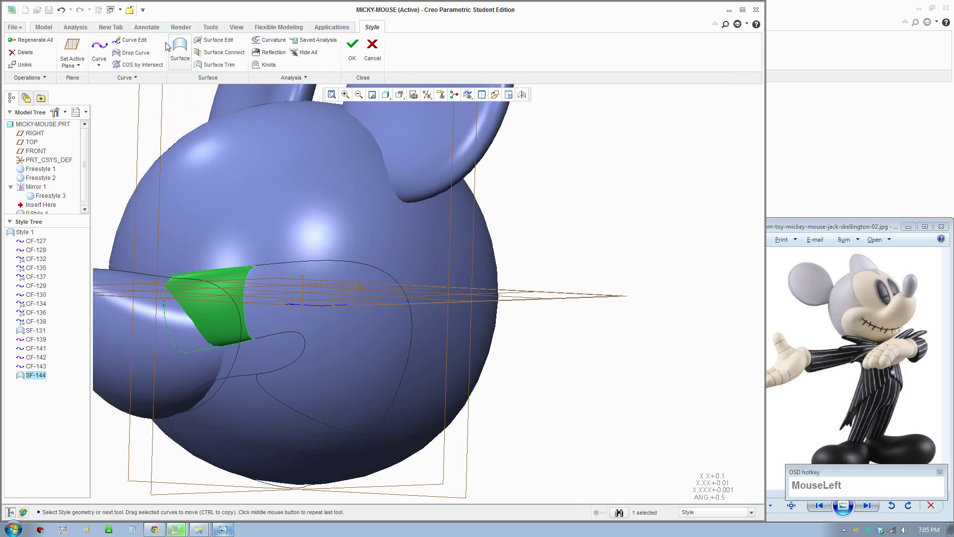
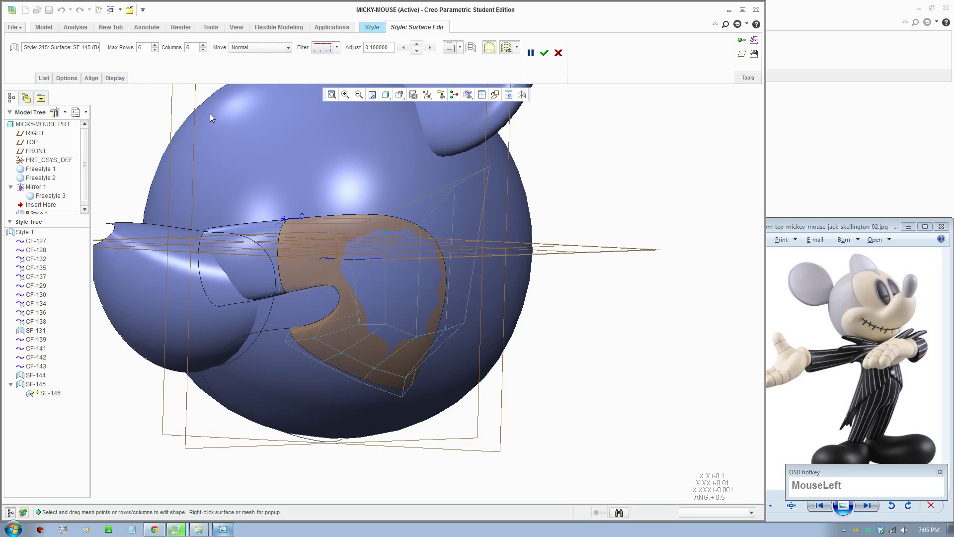
- Accept cheek surface SF-145 around the mouth loop after the mesh-edit pass
middle_click(294, 325)
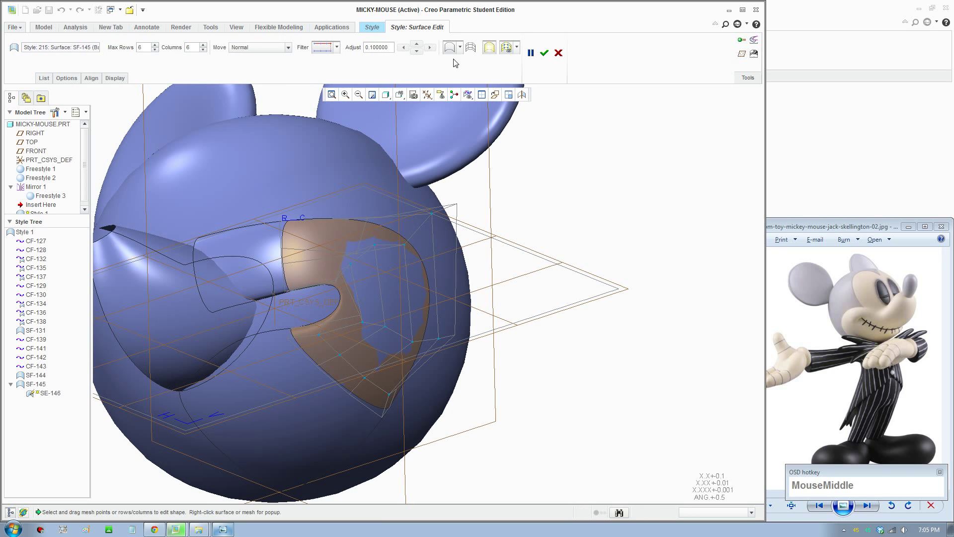
left_click(561, 57)
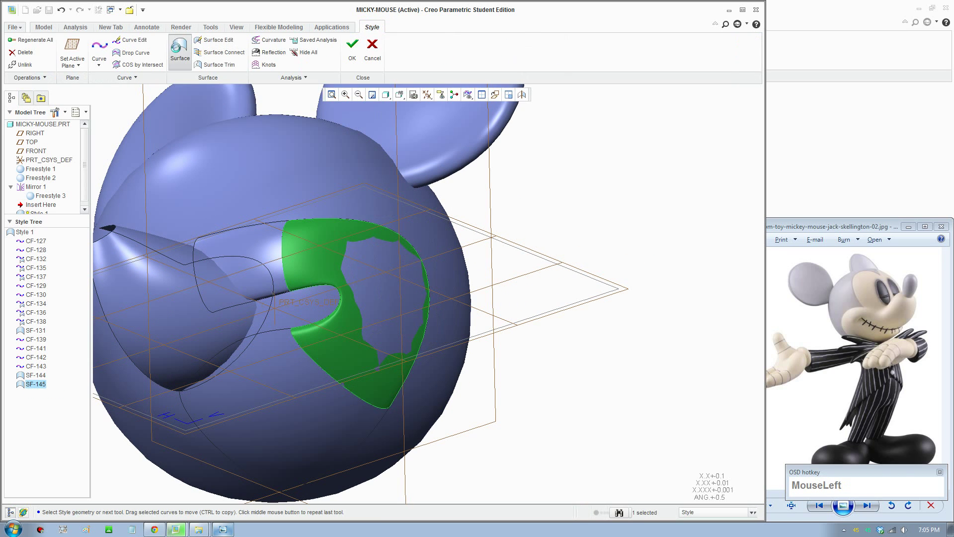
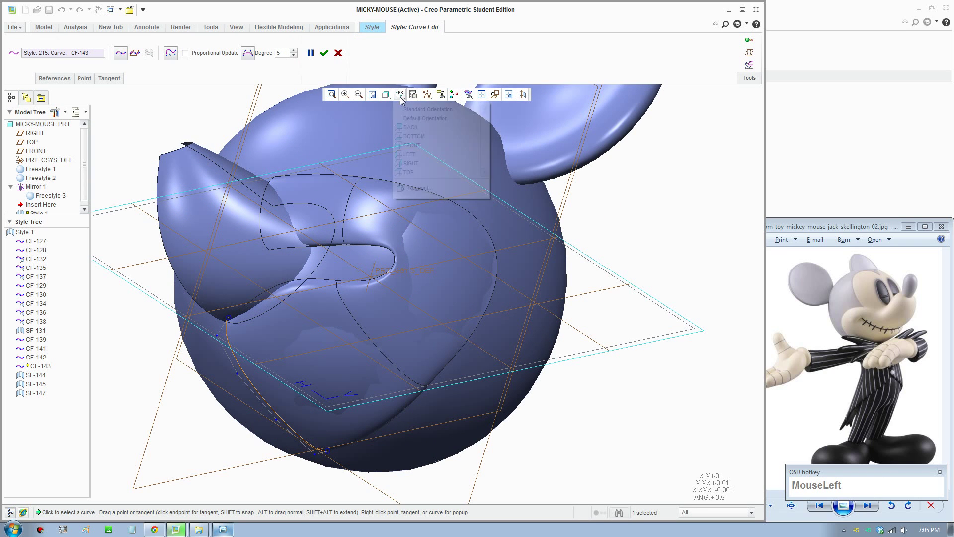
- Adjust the shape of the lower mouth curve after inspecting the mouth area
scroll("down", 3)
left_click(417, 168)
scroll("down", 3)
left_click_drag(362, 400, 379, 368)
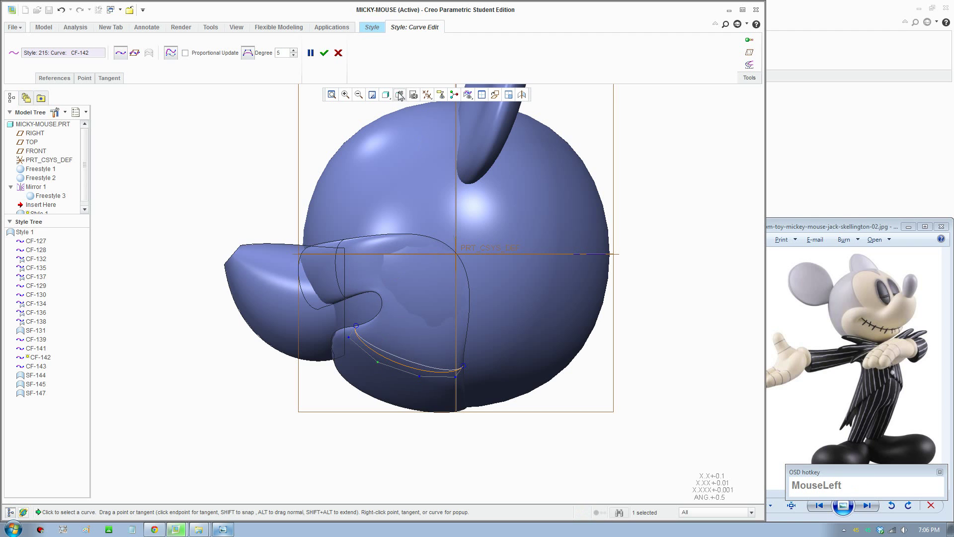
scroll("down", 3)
left_click(416, 172)
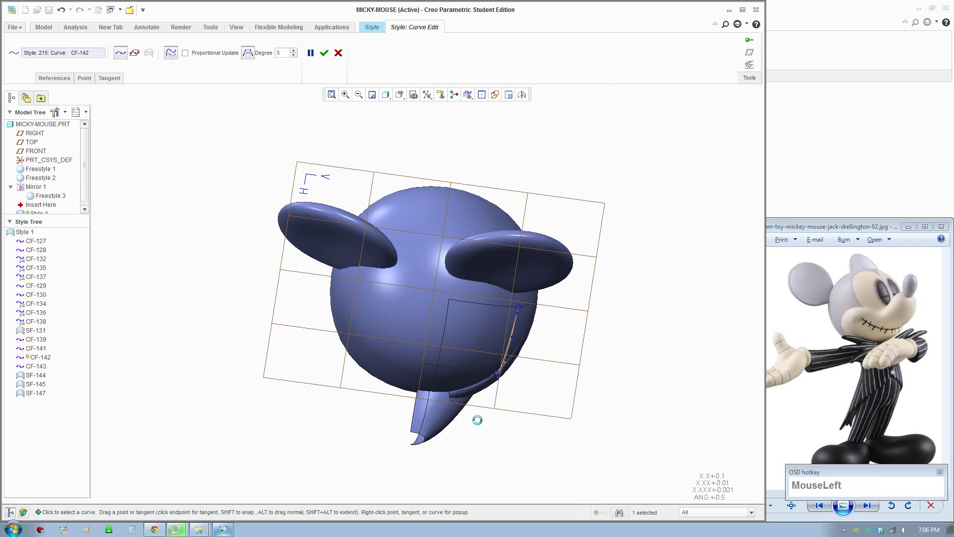
scroll("down", 3)
left_click_drag(492, 170, 500, 321)
- Tweak curve CF-141 where its lower end meets the lower lip
middle_click(498, 316)
left_click(459, 311)
scroll("down", 3)
left_click(435, 176)
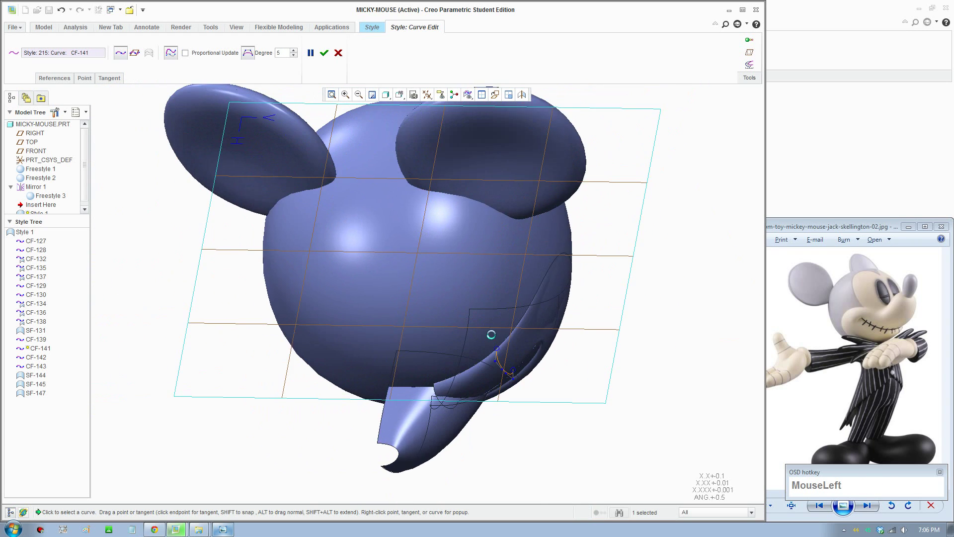
scroll("down", 3)
left_click_drag(415, 294, 404, 257)
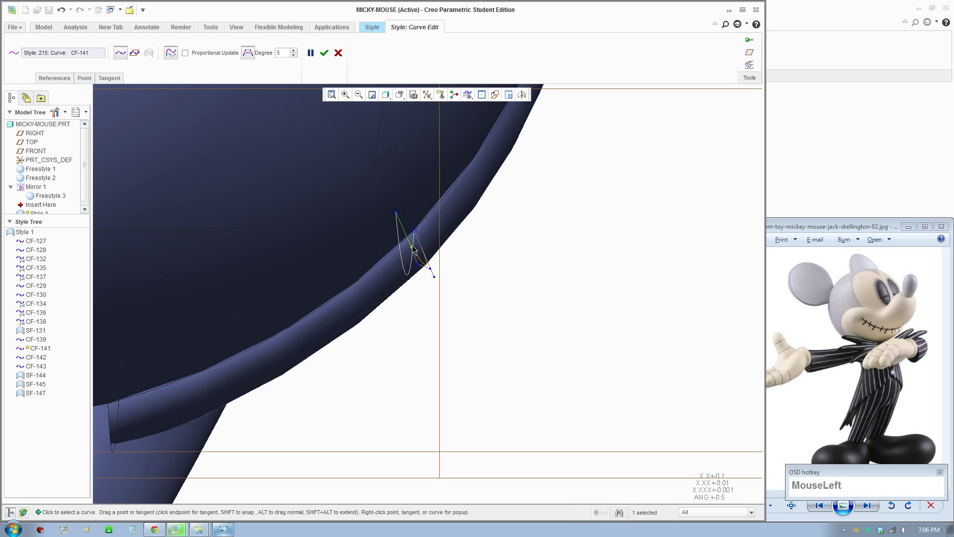
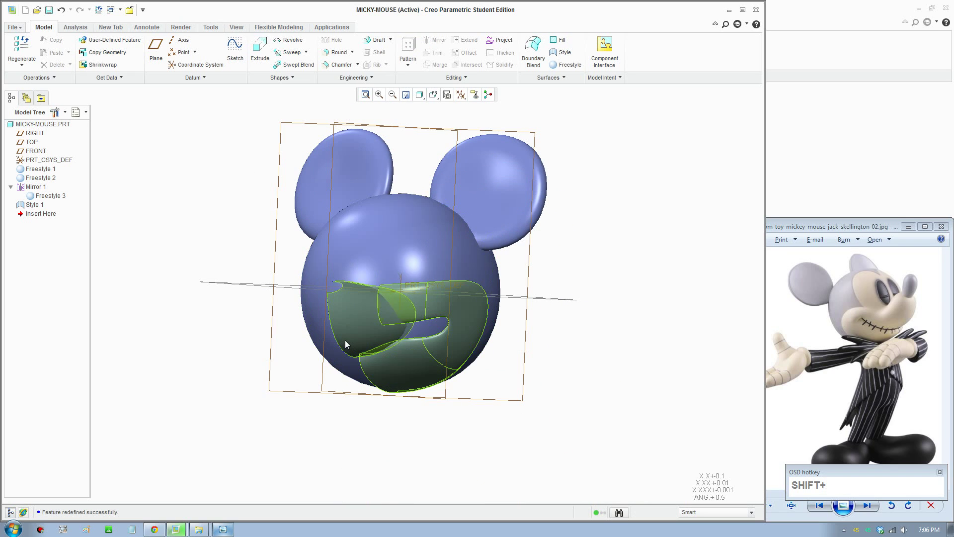
- Browse the Flexible Modeling tools and return to the Model tab
left_click(268, 28)
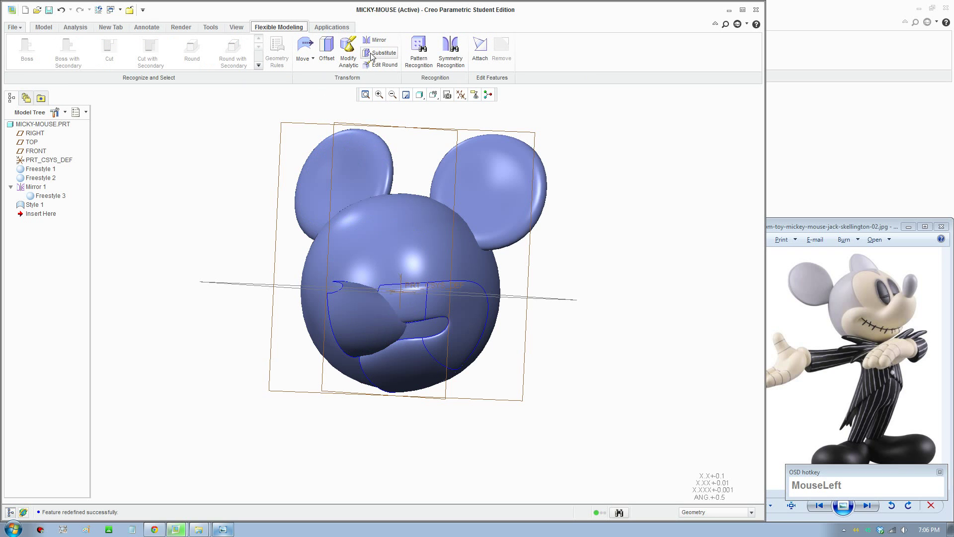
scroll("down", 3)
left_click(43, 31)
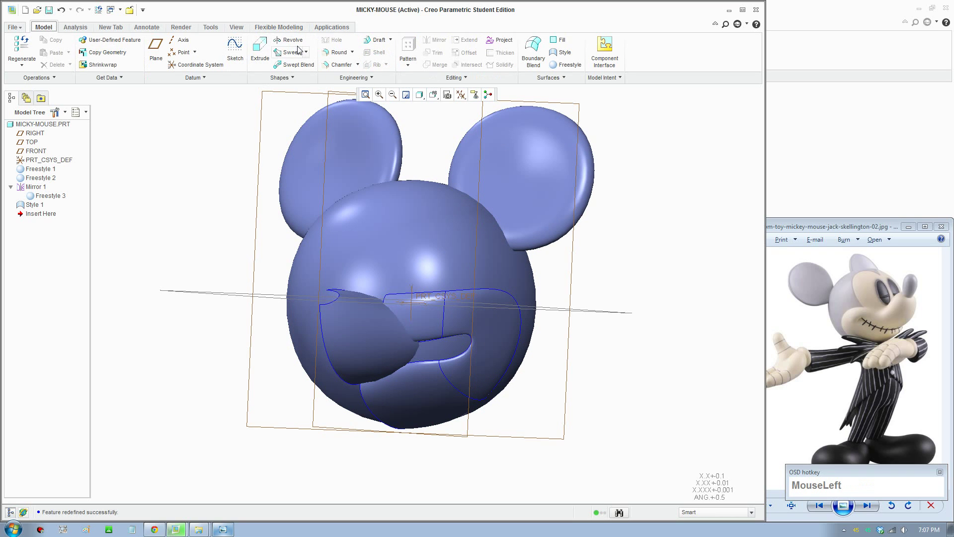
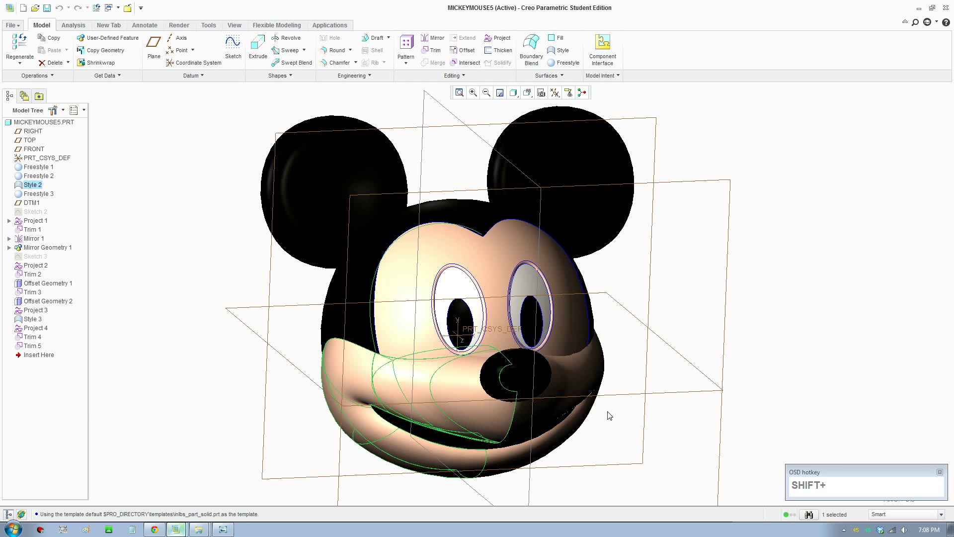
scroll("up", 3)
scroll("down", 3)
middle_click(612, 424)
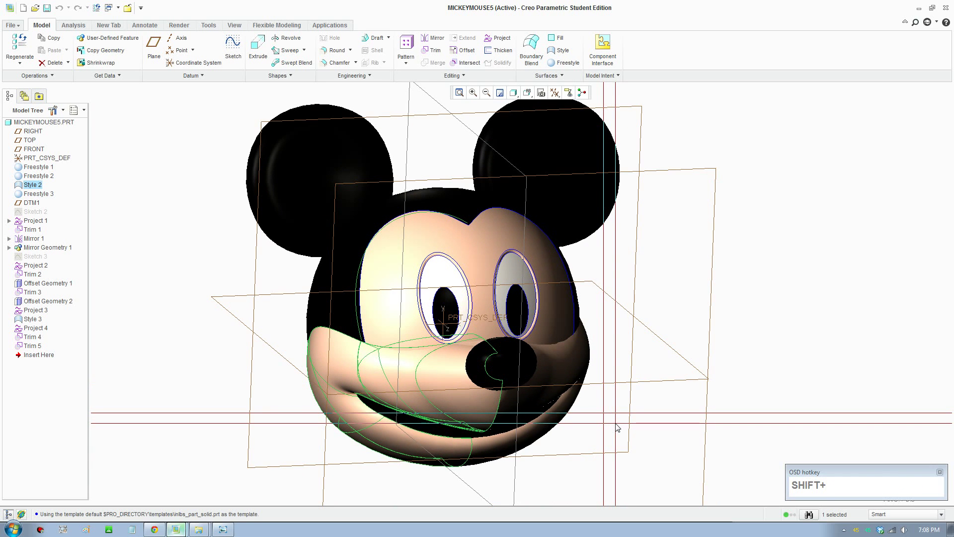
scroll("down", 3)
left_click_drag(651, 458, 649, 460)
scroll("up", 3)
middle_click(624, 466)
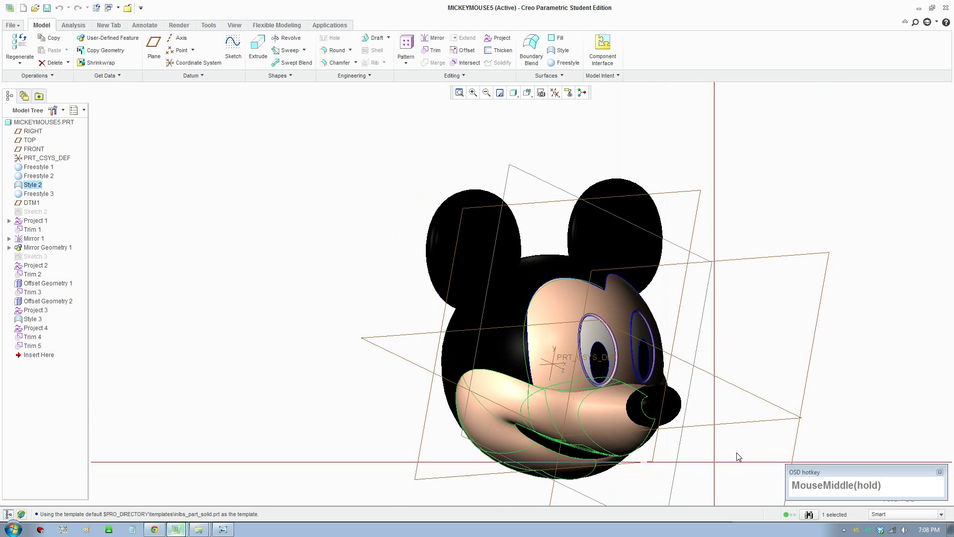